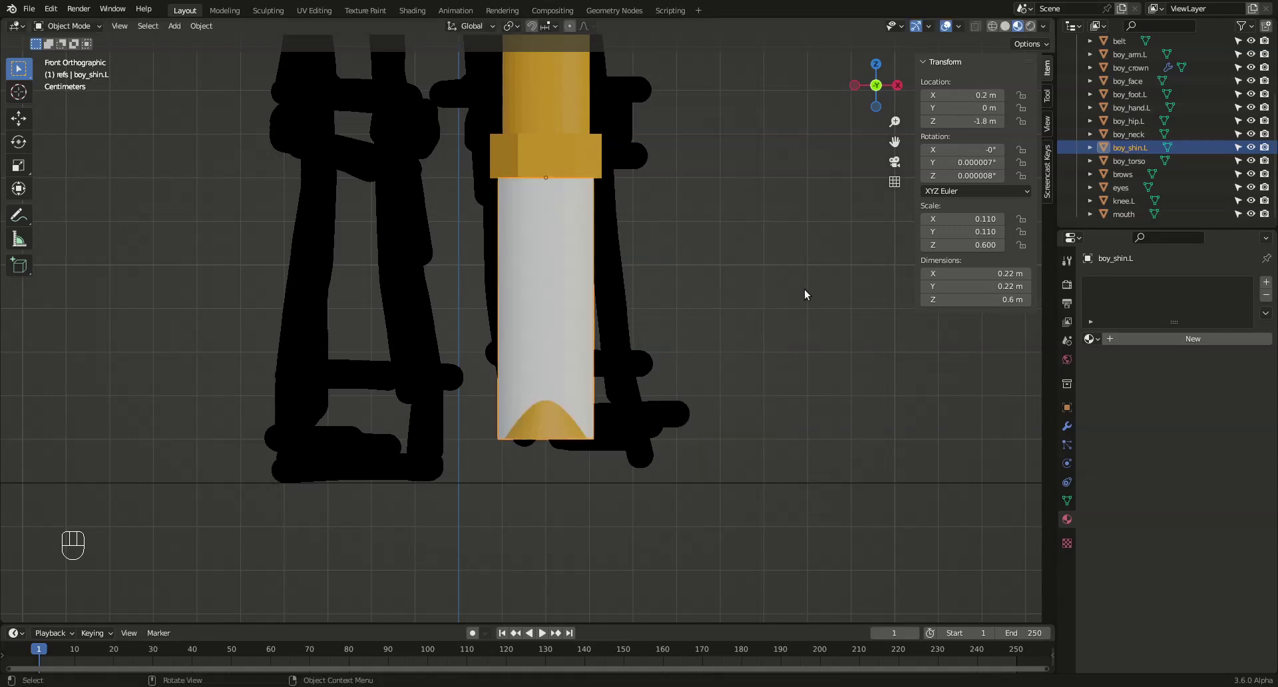
# Adjust settings in the properties panel, reframe the character and save the file
pyautogui.click(1249, 151)
pyautogui.click(1269, 148)
pyautogui.click(1249, 149)
pyautogui.click(1140, 146)
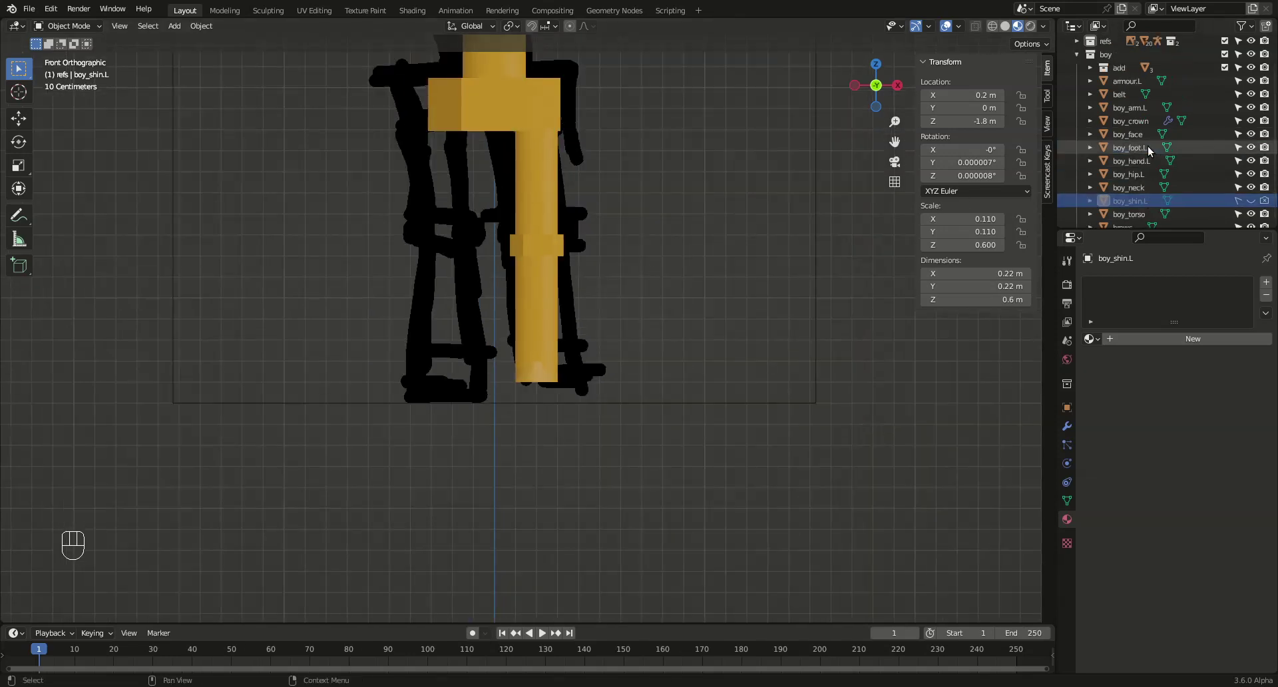
pyautogui.click(1145, 205)
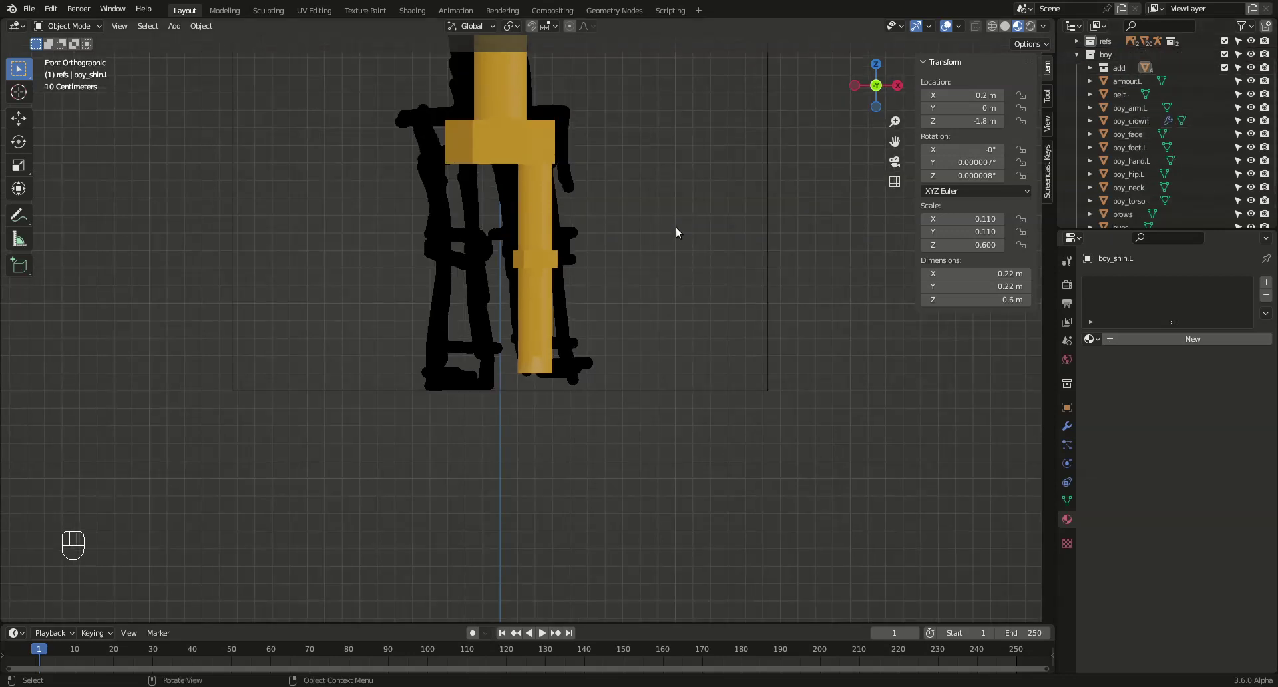
pyautogui.moveTo(702, 220); pyautogui.dragTo(711, 336)
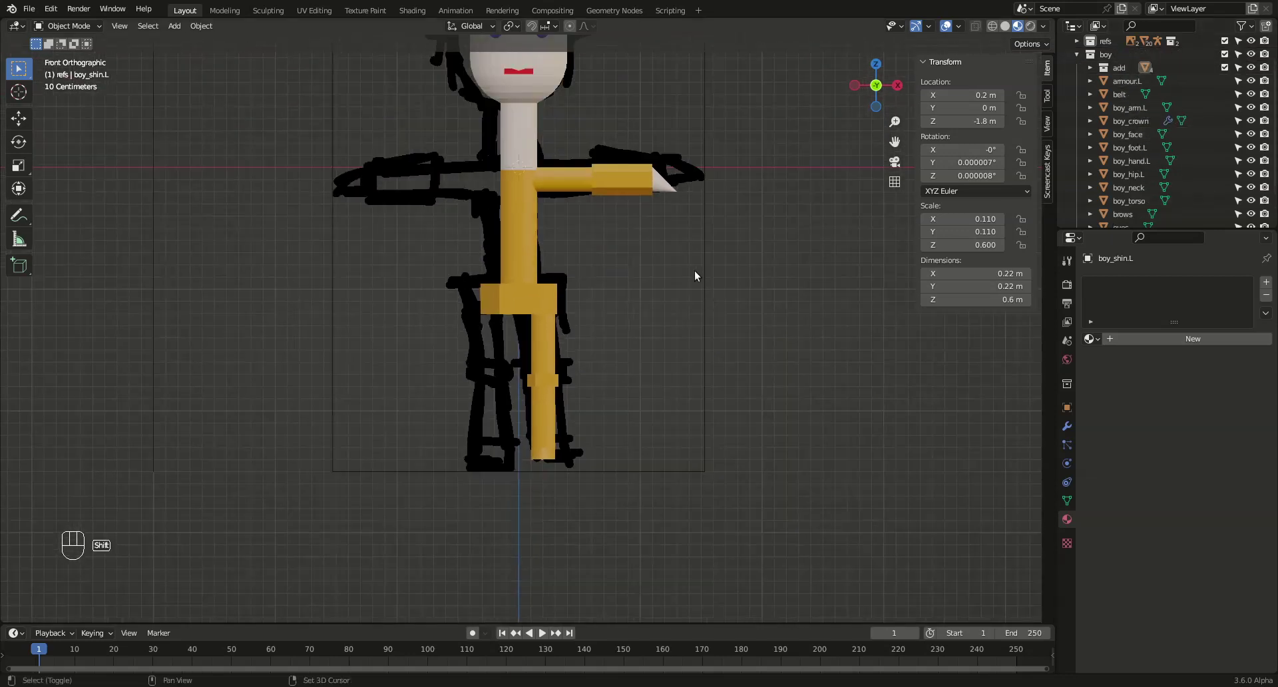
pyautogui.moveTo(695, 294); pyautogui.dragTo(664, 398)
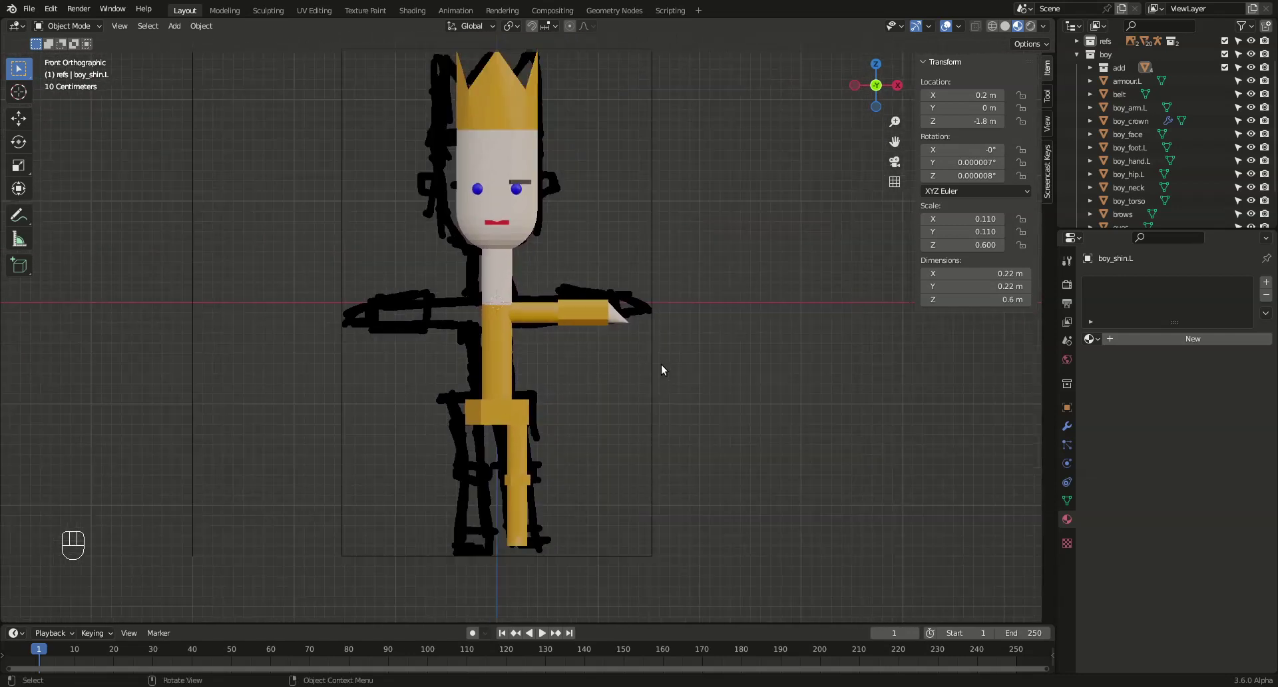
pyautogui.moveTo(650, 375); pyautogui.dragTo(705, 398)
pyautogui.press('ctrl+s')
# Give armour.L a single-user copy of the golden material and rename it 'orange'
pyautogui.moveTo(697, 359); pyautogui.dragTo(683, 361)
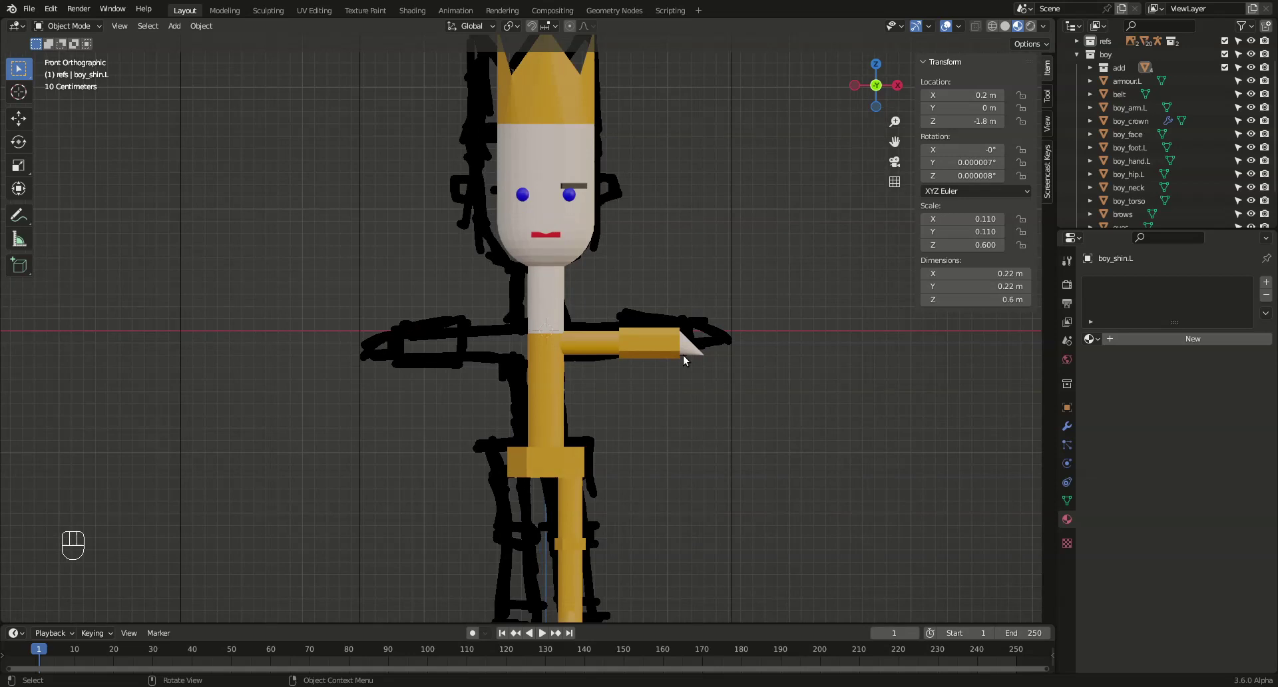
pyautogui.moveTo(641, 418); pyautogui.dragTo(634, 312)
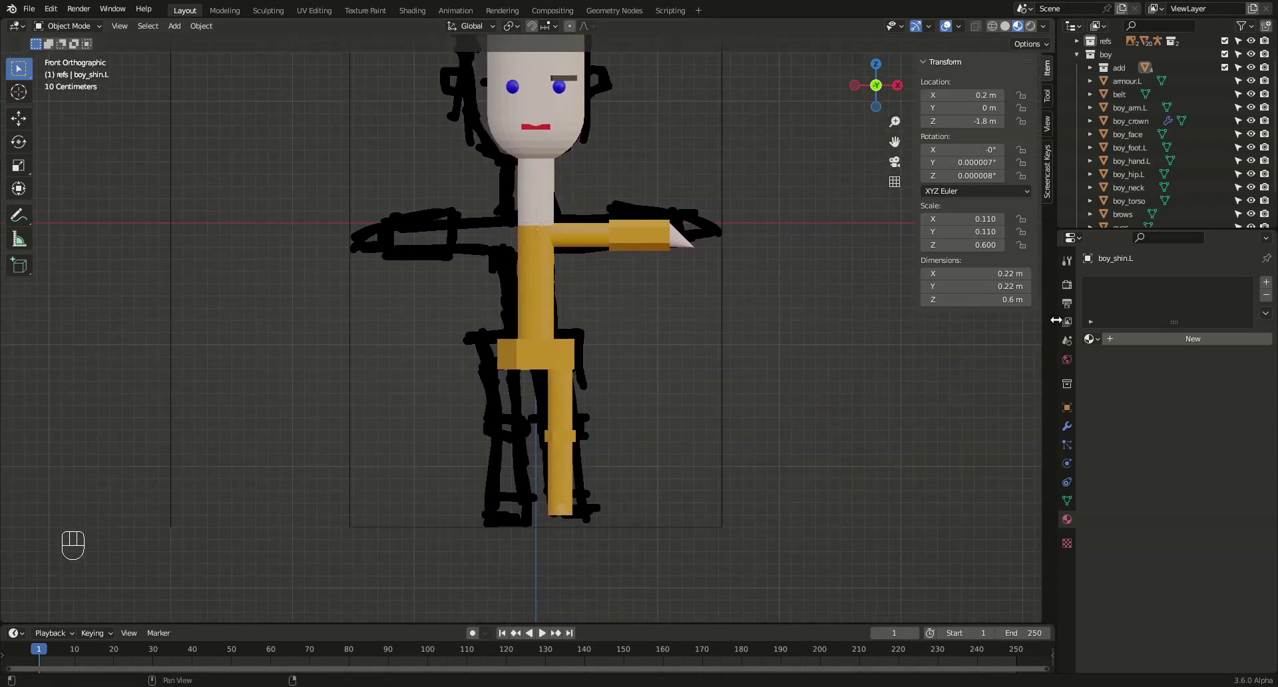
pyautogui.moveTo(683, 327); pyautogui.dragTo(696, 379)
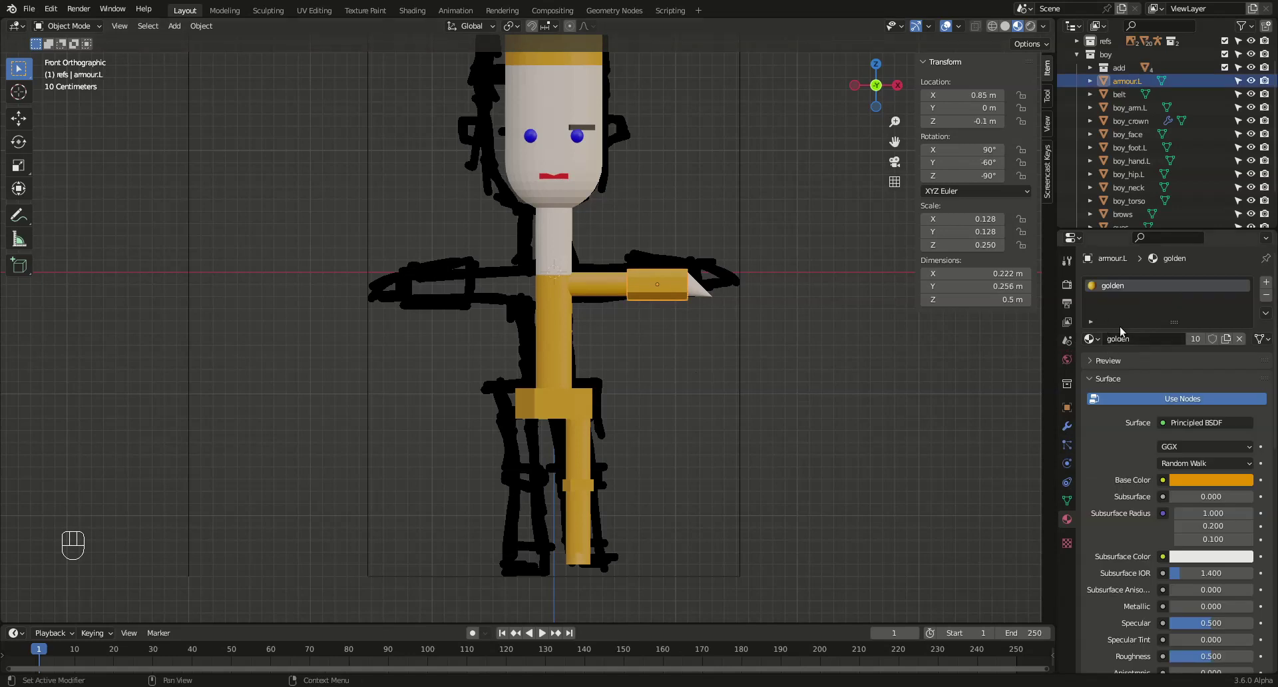
pyautogui.click(1097, 339)
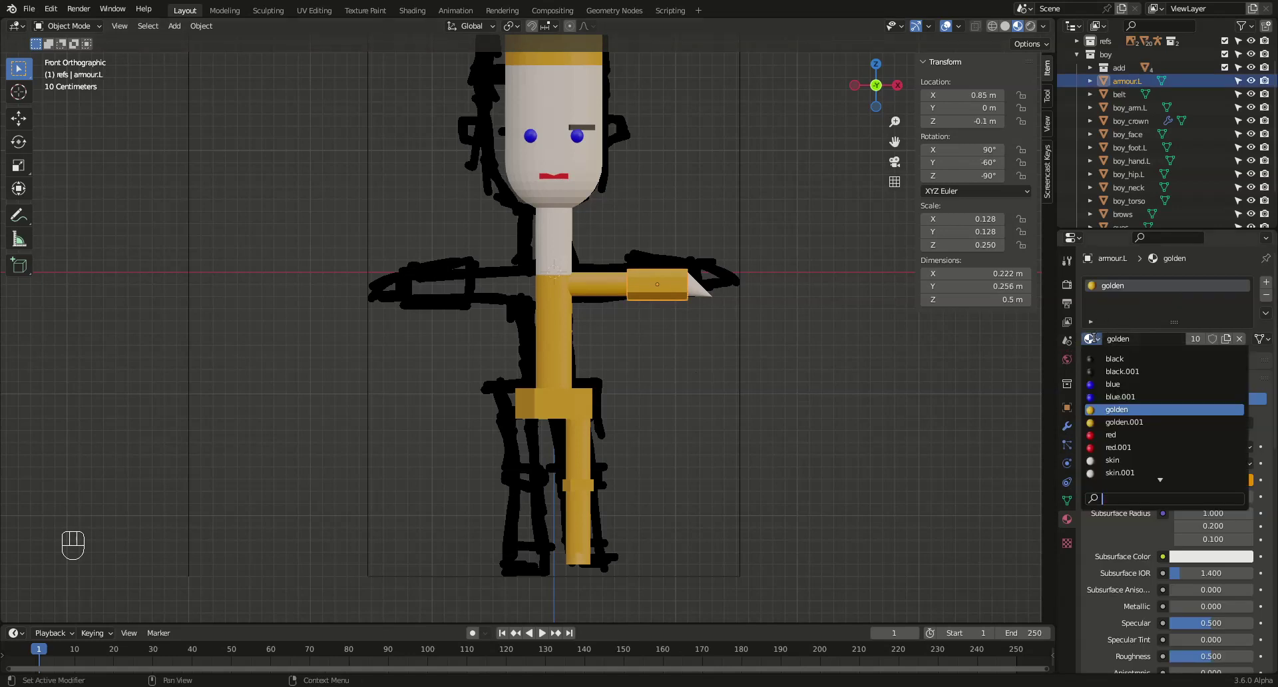
pyautogui.click(1158, 285)
pyautogui.moveTo(1161, 337); pyautogui.dragTo(1157, 341)
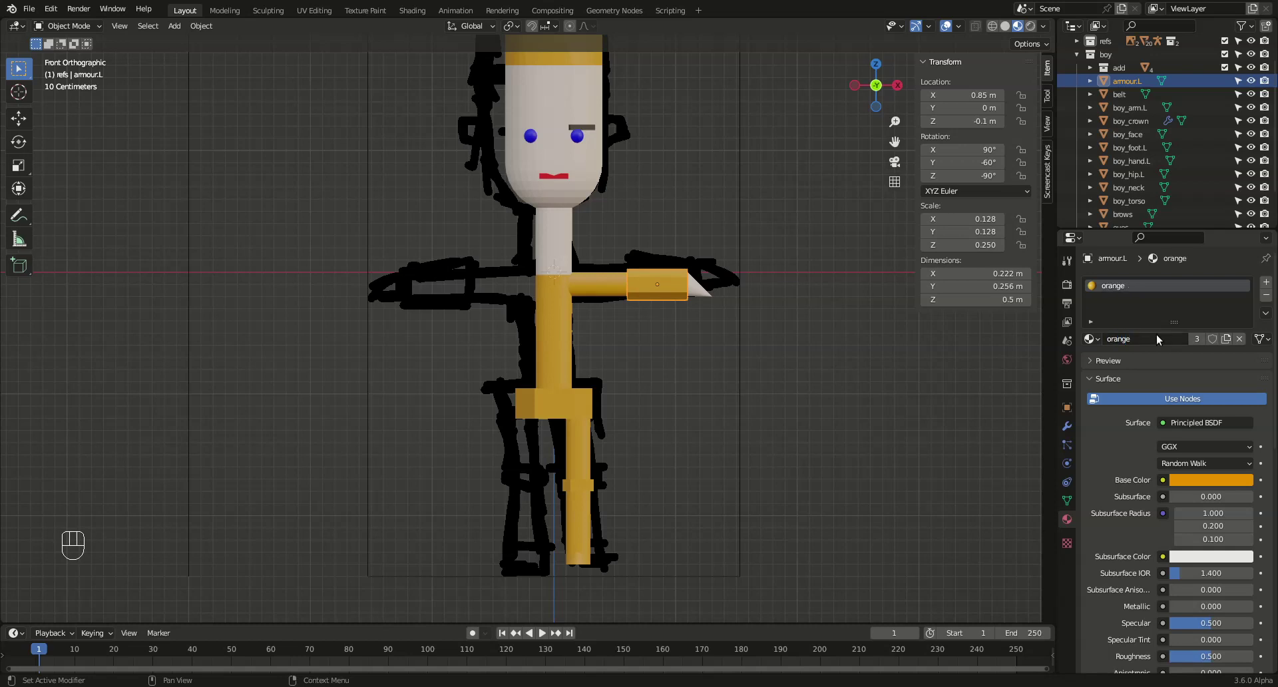
# Drag the orange material's Base Color from red toward an orange shade
pyautogui.click(1211, 483)
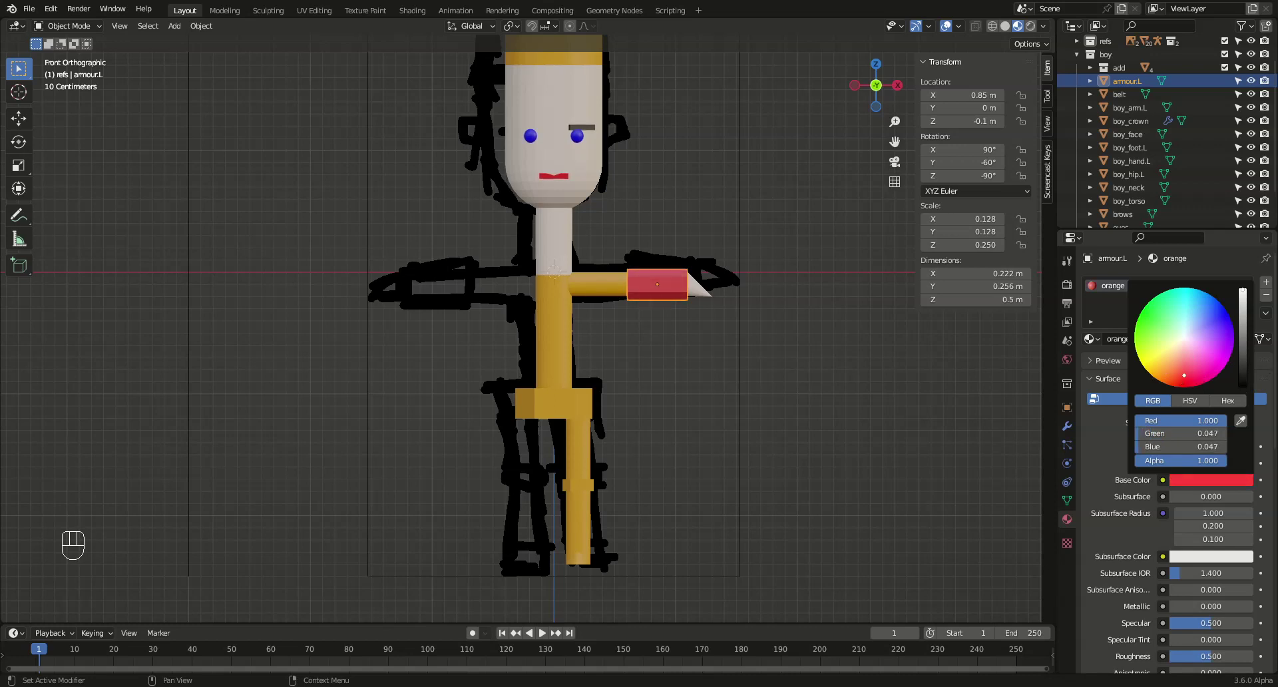
pyautogui.moveTo(813, 283); pyautogui.dragTo(645, 398)
pyautogui.moveTo(634, 438); pyautogui.dragTo(644, 372)
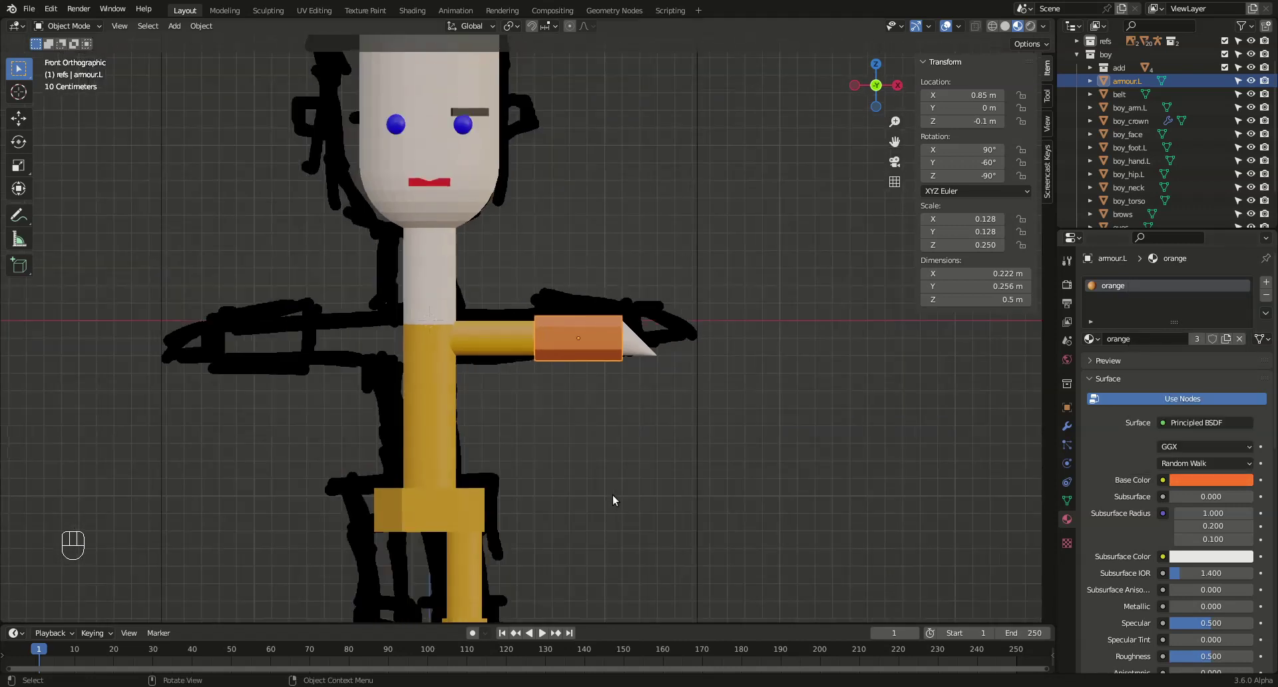
# Shift the armour's Base Color hue to about 0.02 for a deeper red-orange
pyautogui.moveTo(563, 441); pyautogui.dragTo(595, 339)
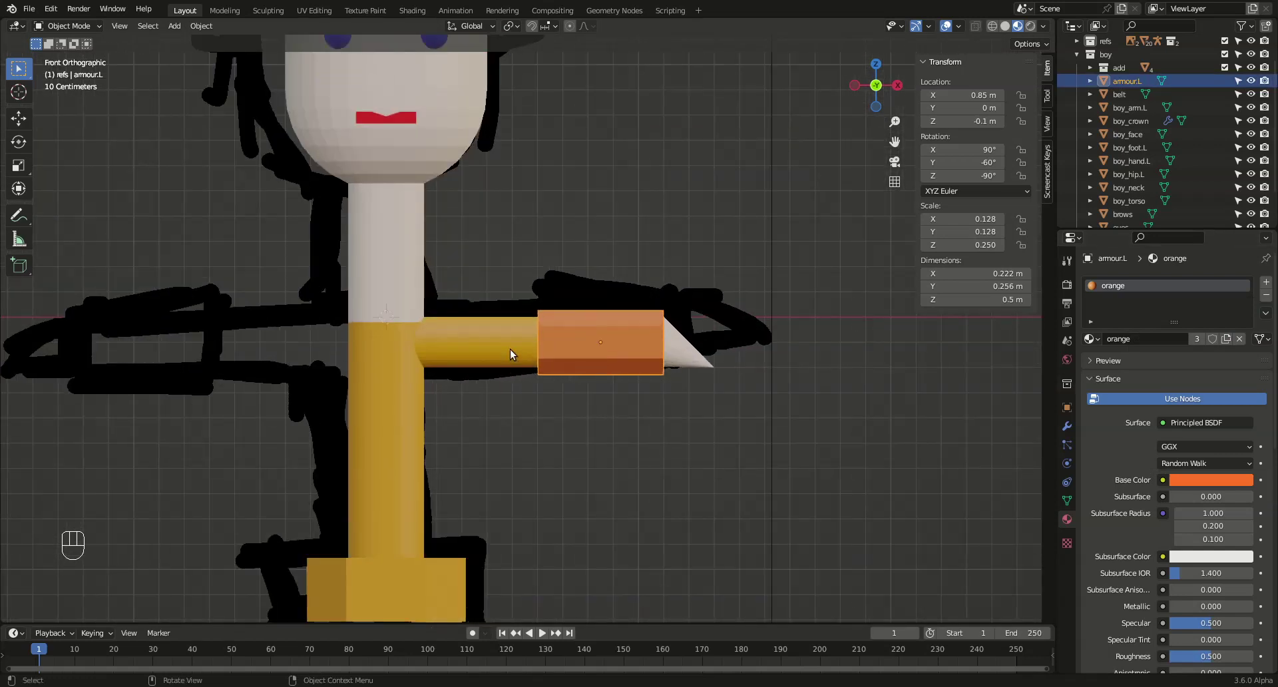
pyautogui.click(1199, 480)
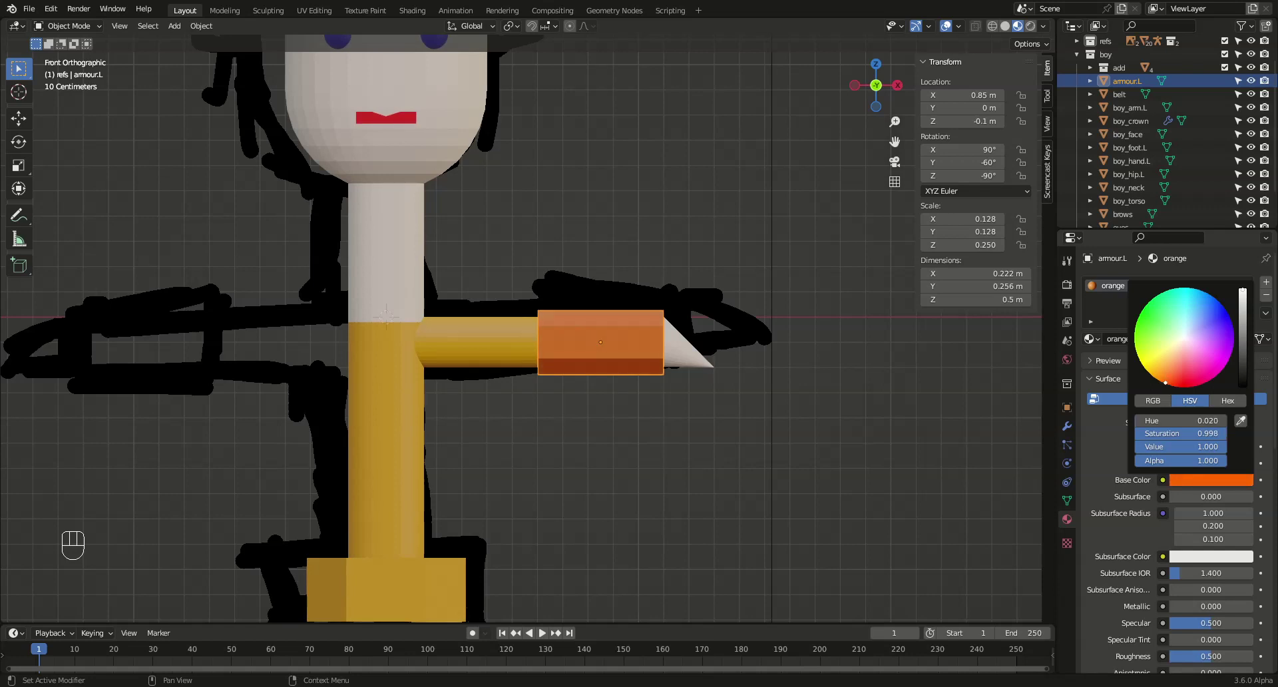
pyautogui.click(692, 495)
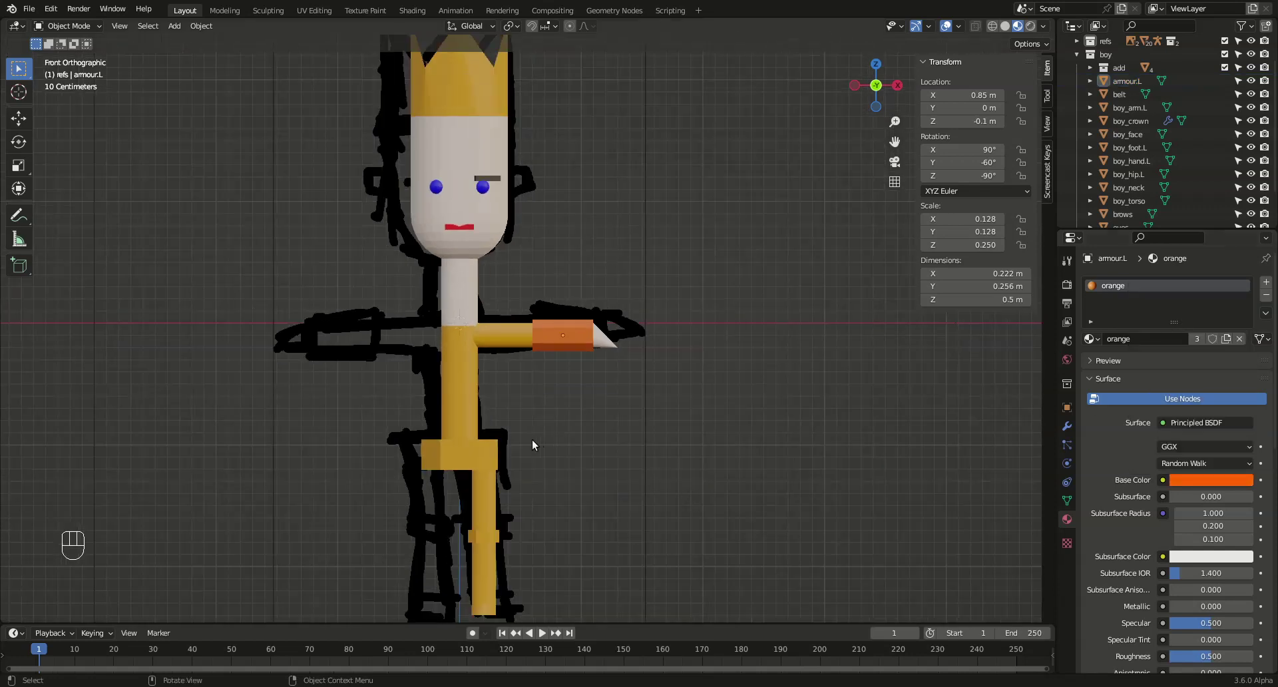
pyautogui.moveTo(568, 441); pyautogui.dragTo(666, 400)
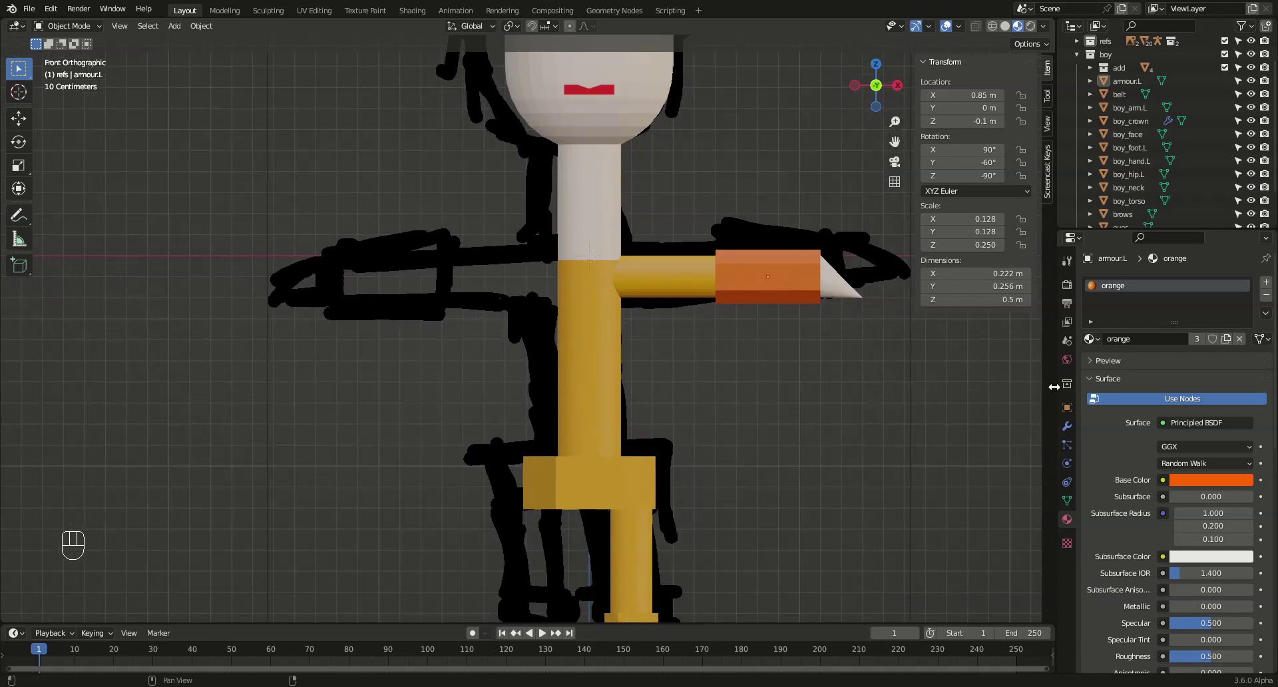
# Assign the 'orange' material to the belt, knee.L and boy_foot.L pieces
pyautogui.click(624, 477)
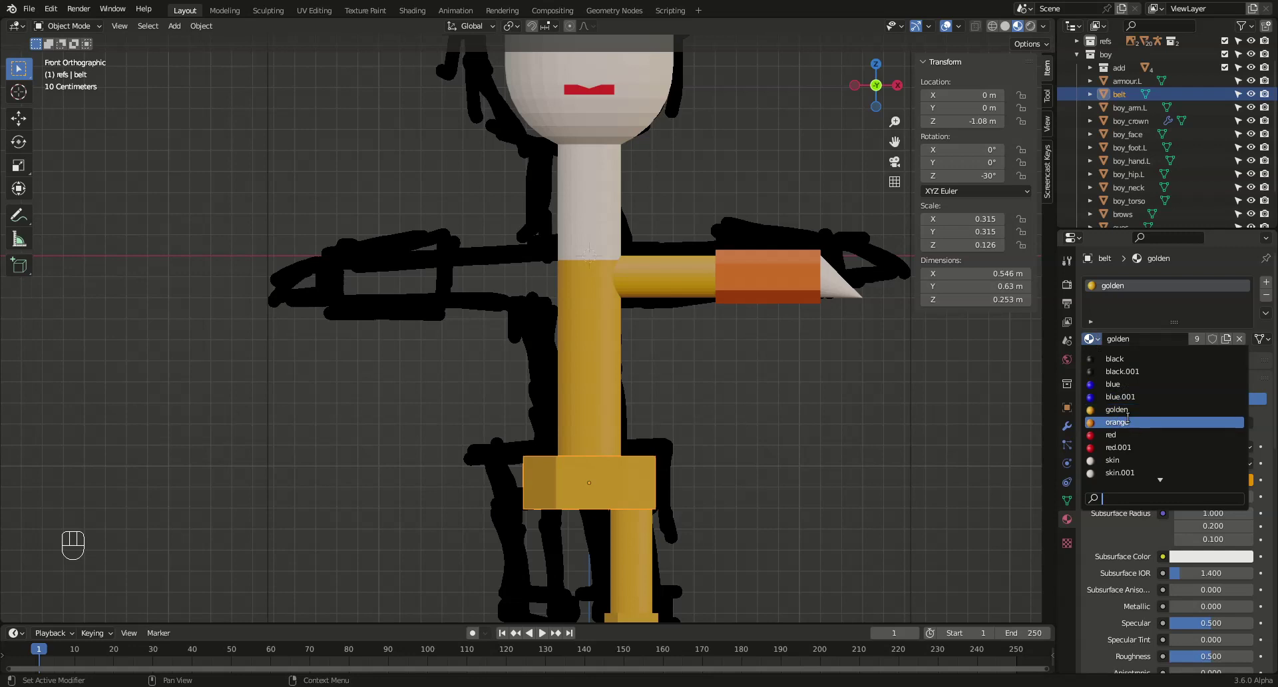
pyautogui.middleClick(732, 576)
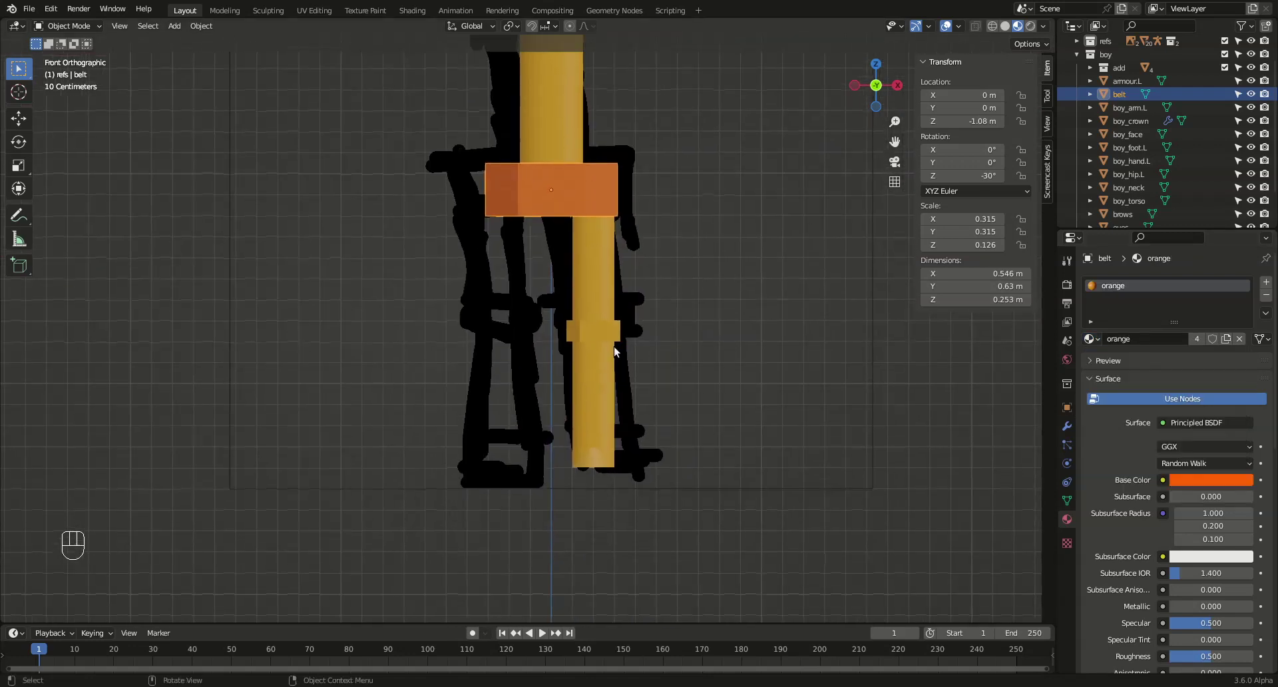
pyautogui.click(613, 340)
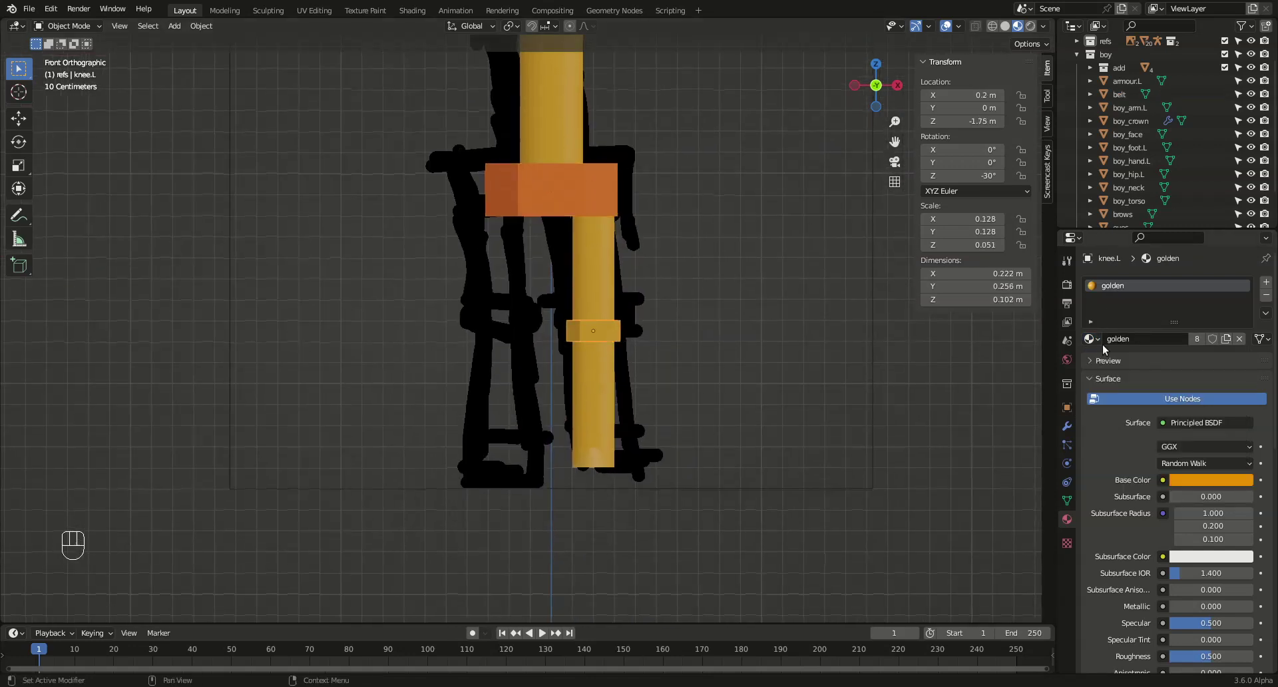
pyautogui.click(1091, 338)
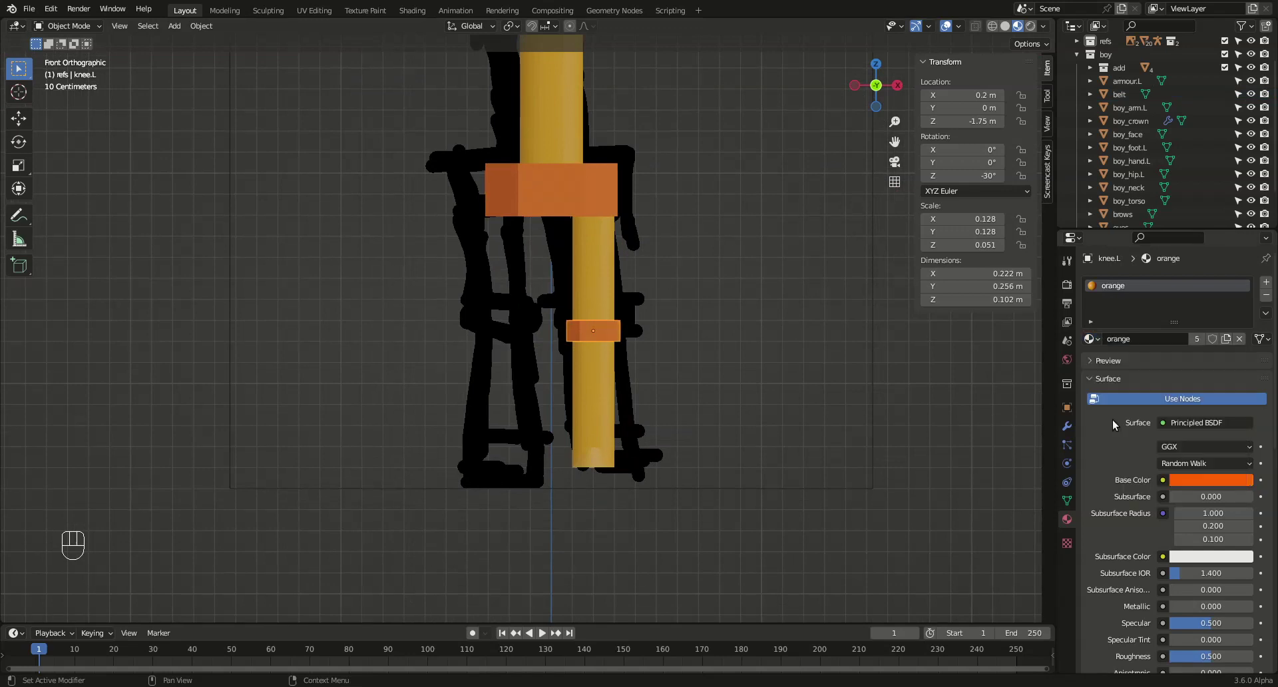
pyautogui.moveTo(596, 463); pyautogui.dragTo(1098, 342)
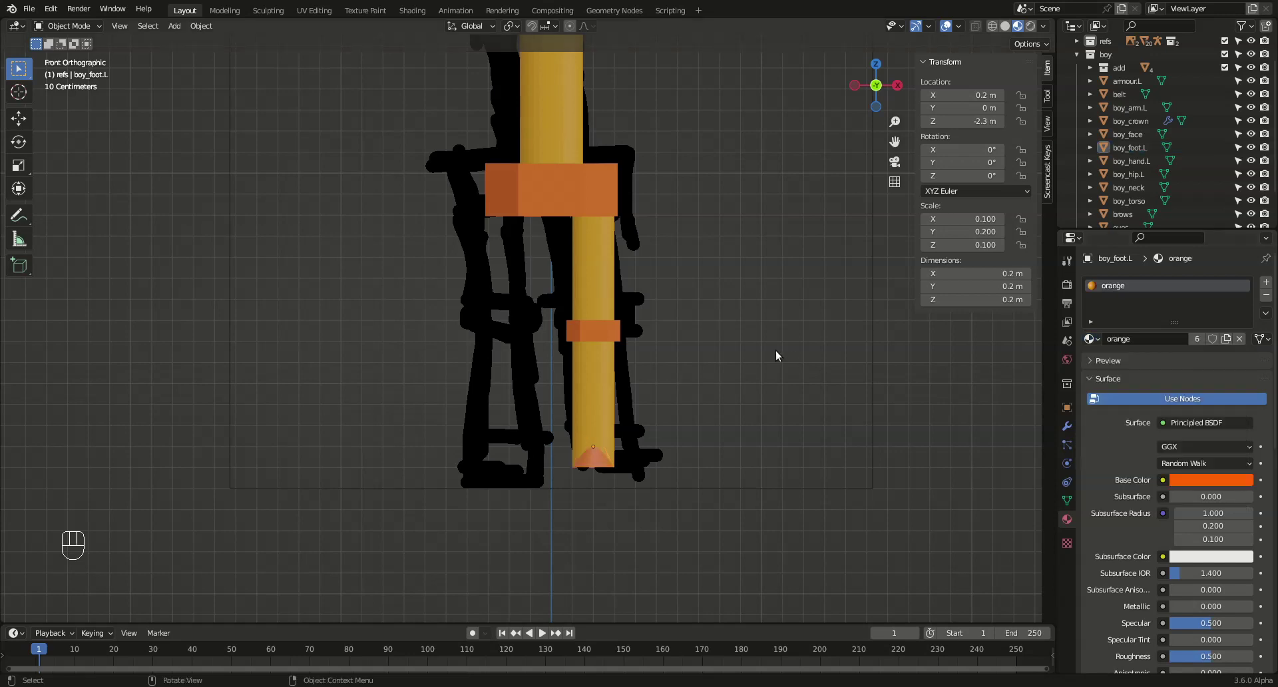
pyautogui.middleClick(779, 342)
pyautogui.moveTo(790, 343); pyautogui.dragTo(786, 416)
# Select the king's left arm piece and zoom the camera view onto the model
pyautogui.middleClick(764, 414)
pyautogui.click(1028, 30)
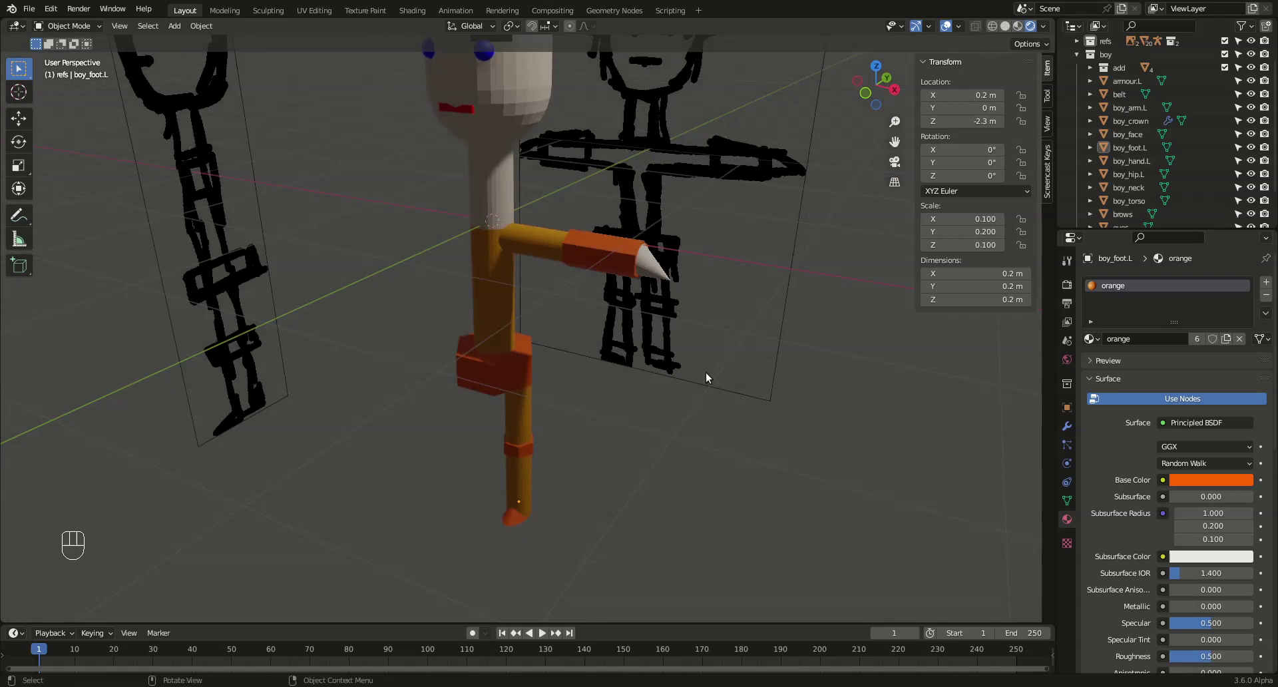
pyautogui.moveTo(630, 393); pyautogui.dragTo(704, 371)
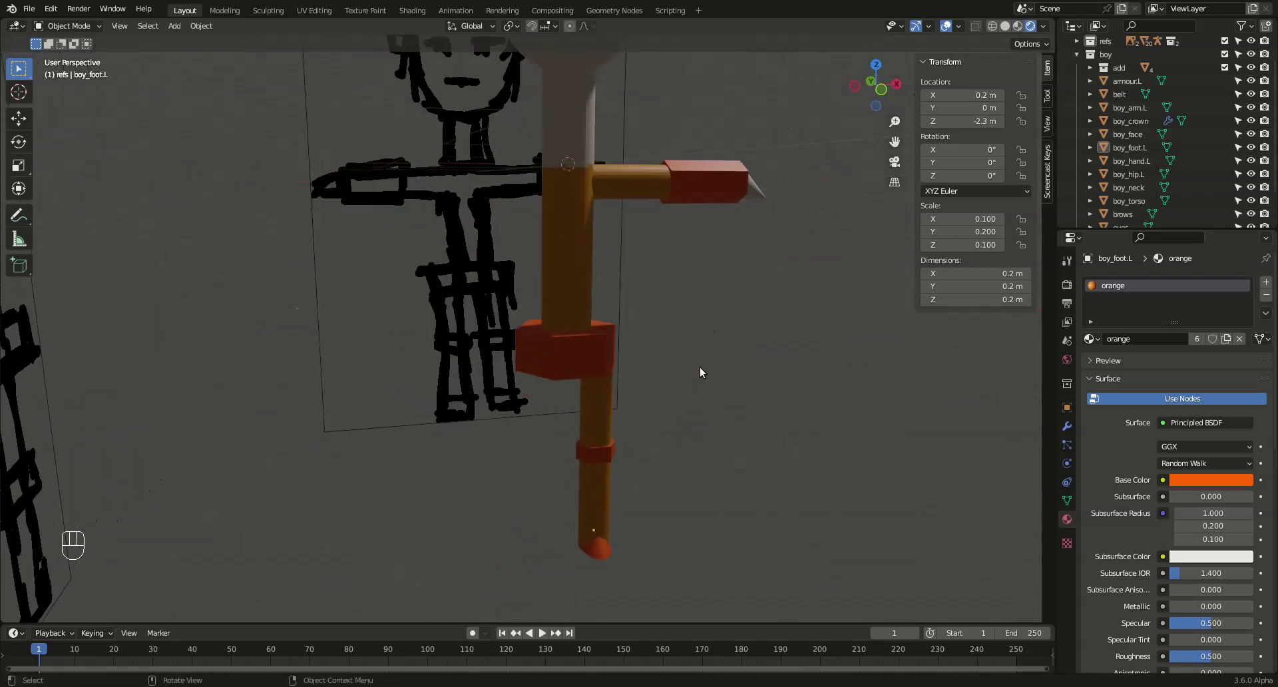
pyautogui.moveTo(700, 370); pyautogui.dragTo(674, 428)
pyautogui.moveTo(687, 405); pyautogui.dragTo(634, 406)
pyautogui.click(493, 318)
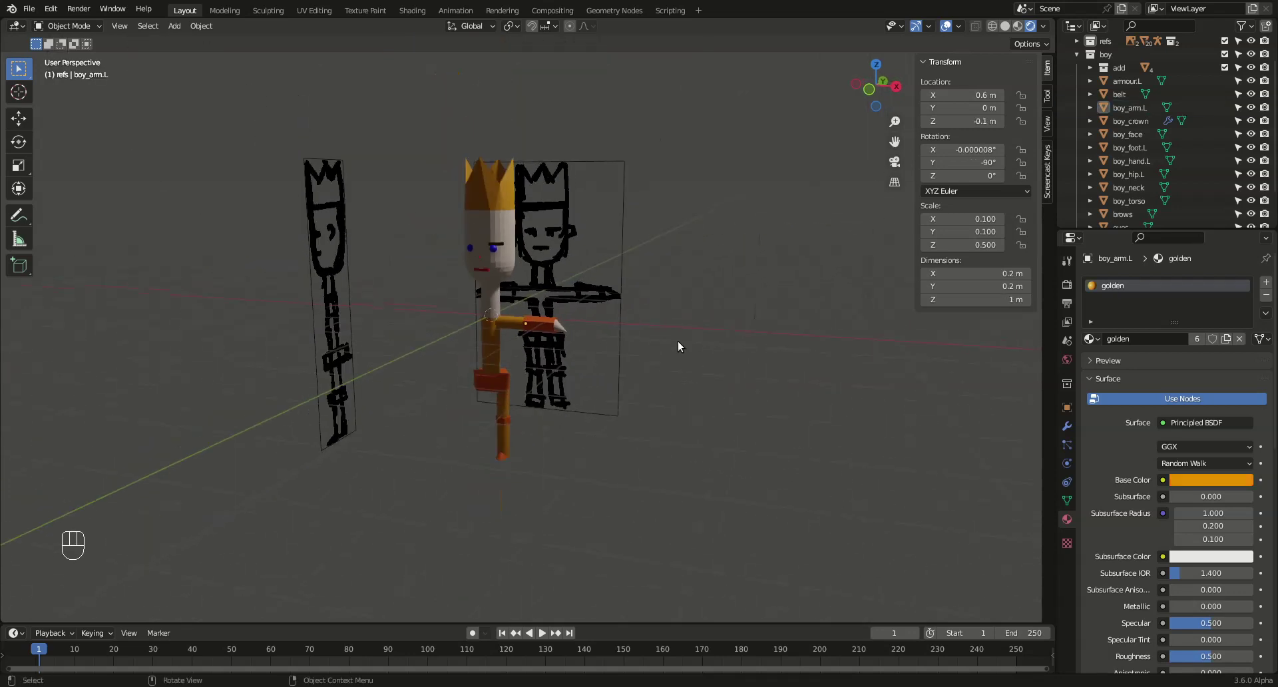
pyautogui.moveTo(639, 148); pyautogui.dragTo(691, 169)
pyautogui.press('g')
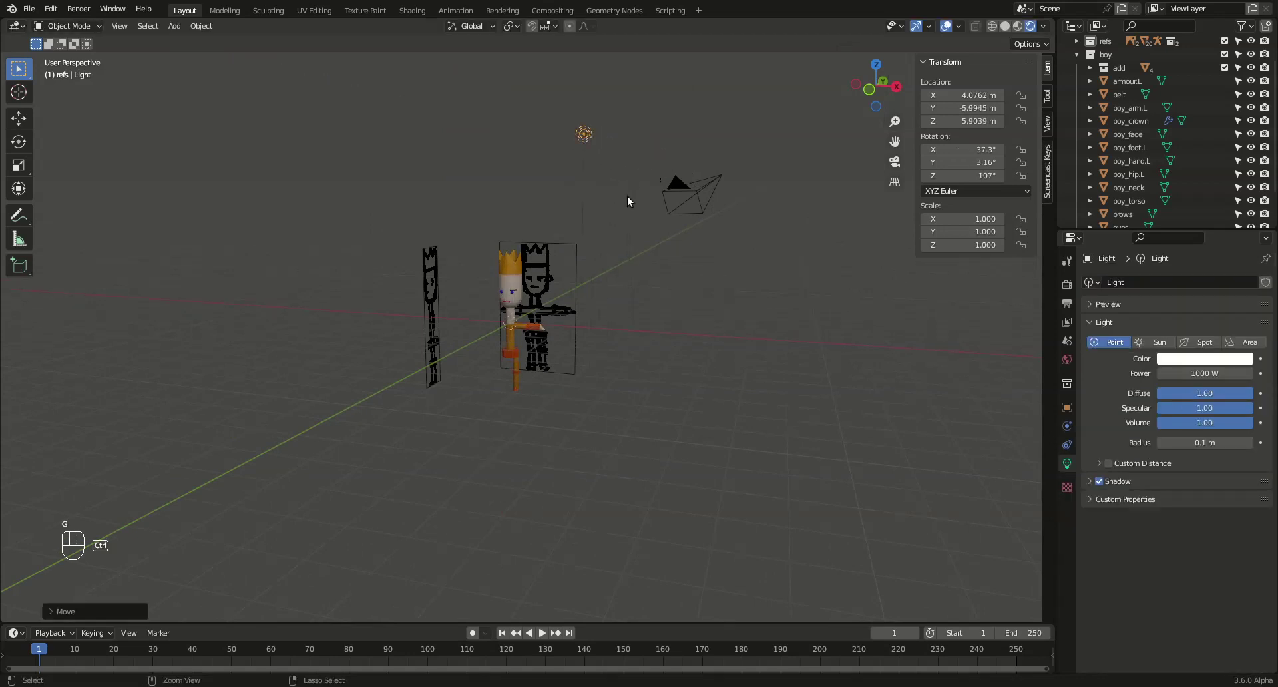
pyautogui.press('KP_0')
pyautogui.press('KP_0')
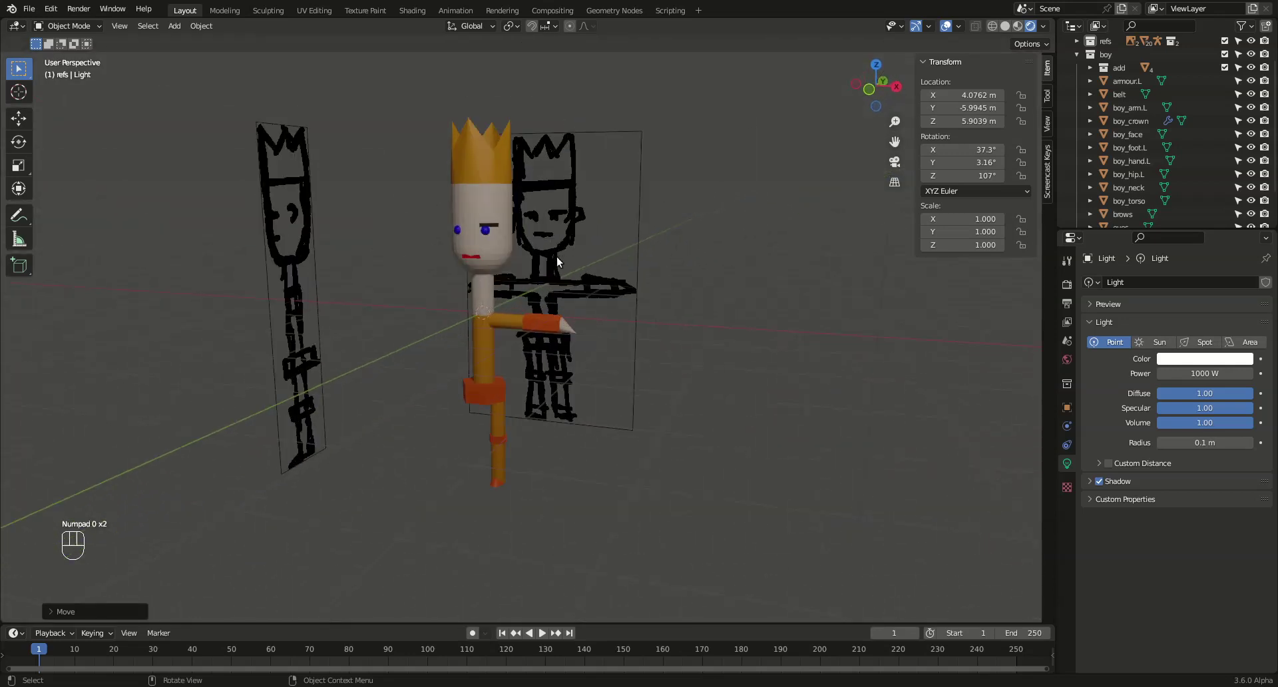
# Frame the head and arm and bring up the arm's golden material settings
pyautogui.moveTo(460, 275); pyautogui.dragTo(533, 240)
pyautogui.moveTo(583, 239); pyautogui.dragTo(587, 299)
pyautogui.moveTo(596, 303); pyautogui.dragTo(569, 333)
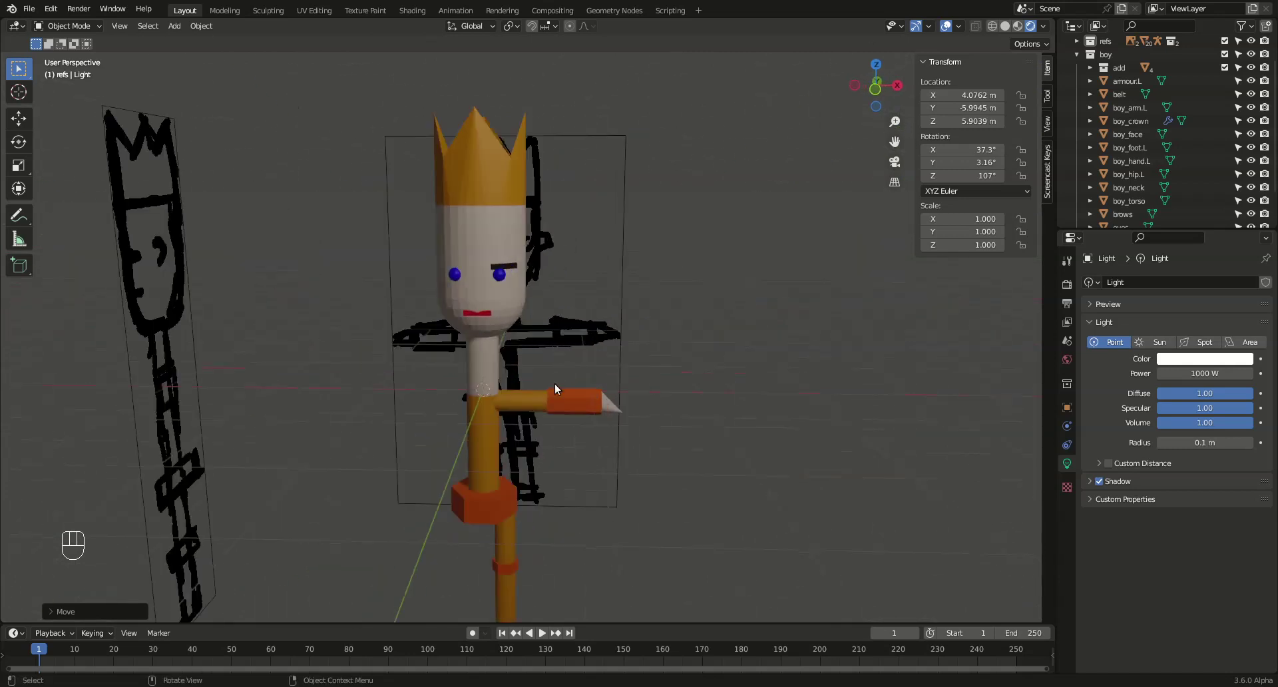
pyautogui.moveTo(488, 424); pyautogui.dragTo(596, 281)
pyautogui.moveTo(624, 328); pyautogui.dragTo(620, 291)
pyautogui.moveTo(655, 305); pyautogui.dragTo(646, 333)
pyautogui.moveTo(613, 288); pyautogui.dragTo(1102, 339)
# Set the golden material's hue to about 0.12 yellow, rename it 'yellow', go to front view
pyautogui.click(1203, 484)
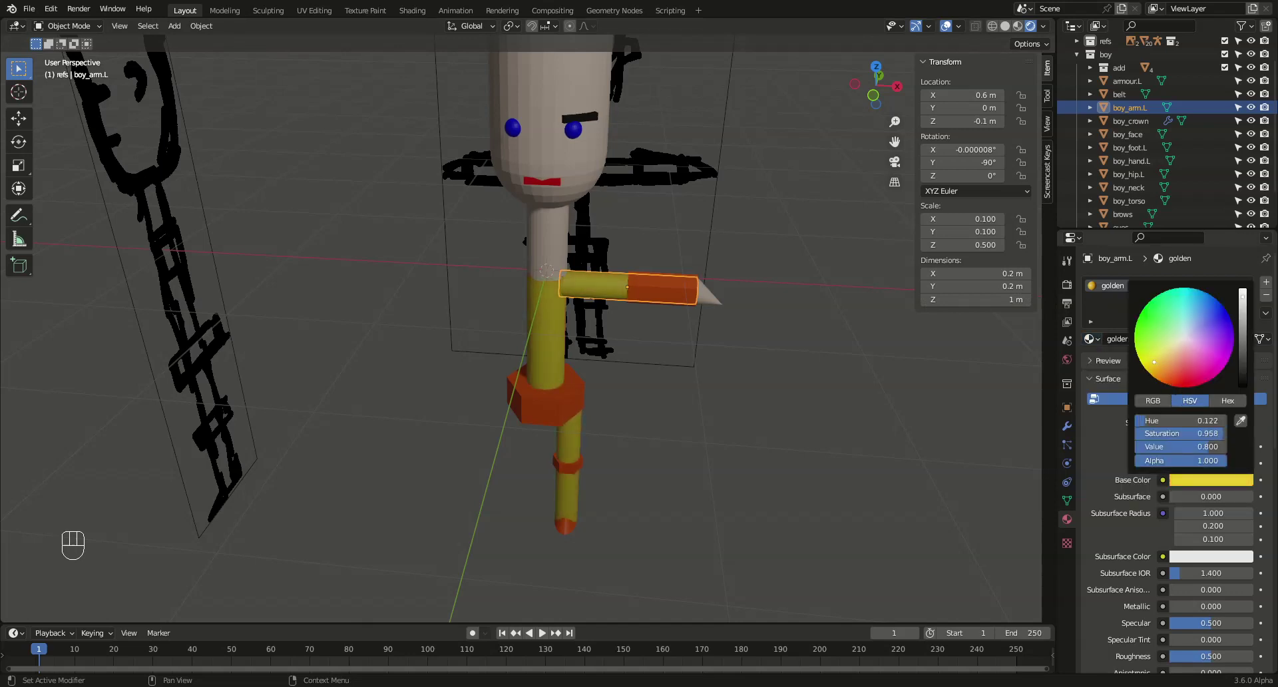
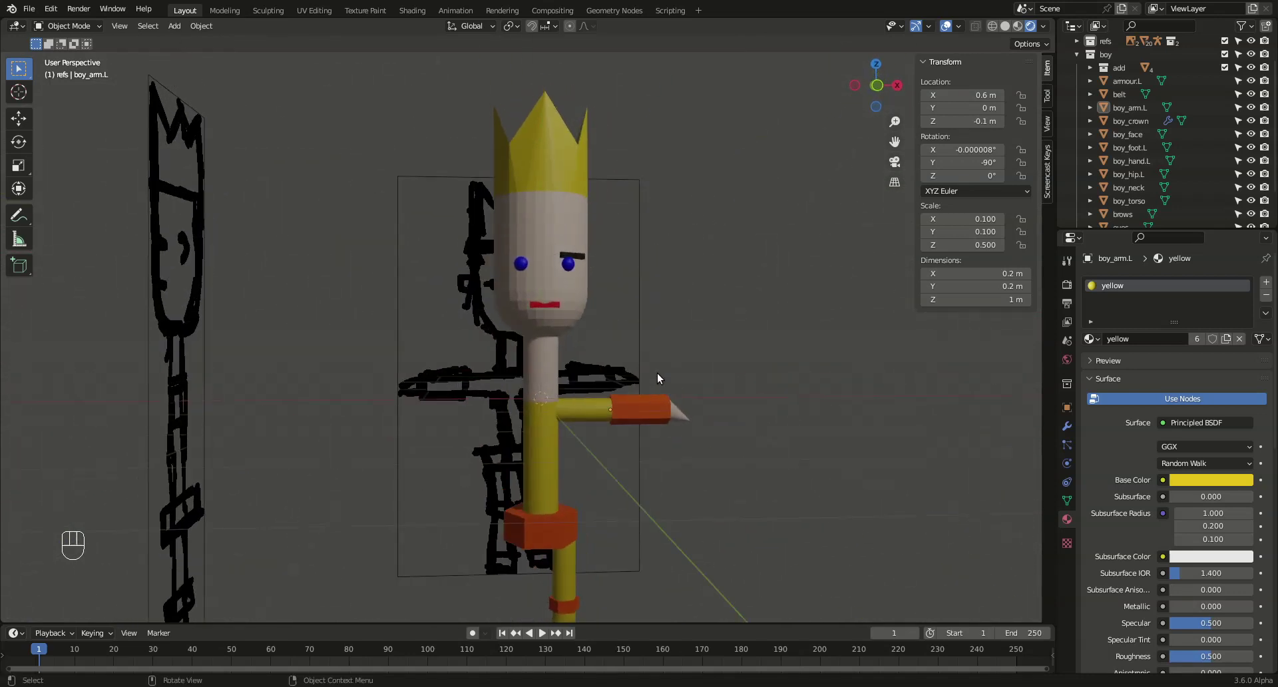
pyautogui.press('KP_1')
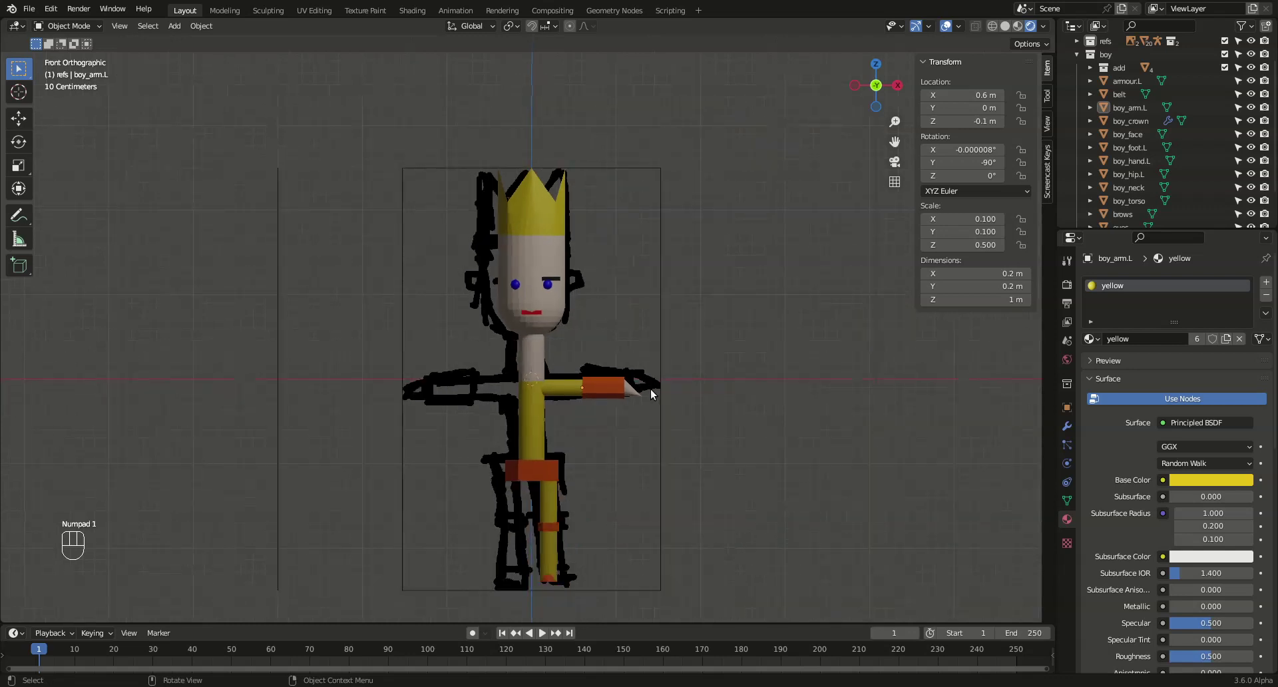
# Assign the 'orange' material to the king's eyes and save the file
pyautogui.moveTo(657, 400); pyautogui.dragTo(693, 369)
pyautogui.middleClick(692, 375)
pyautogui.press('ctrl+s')
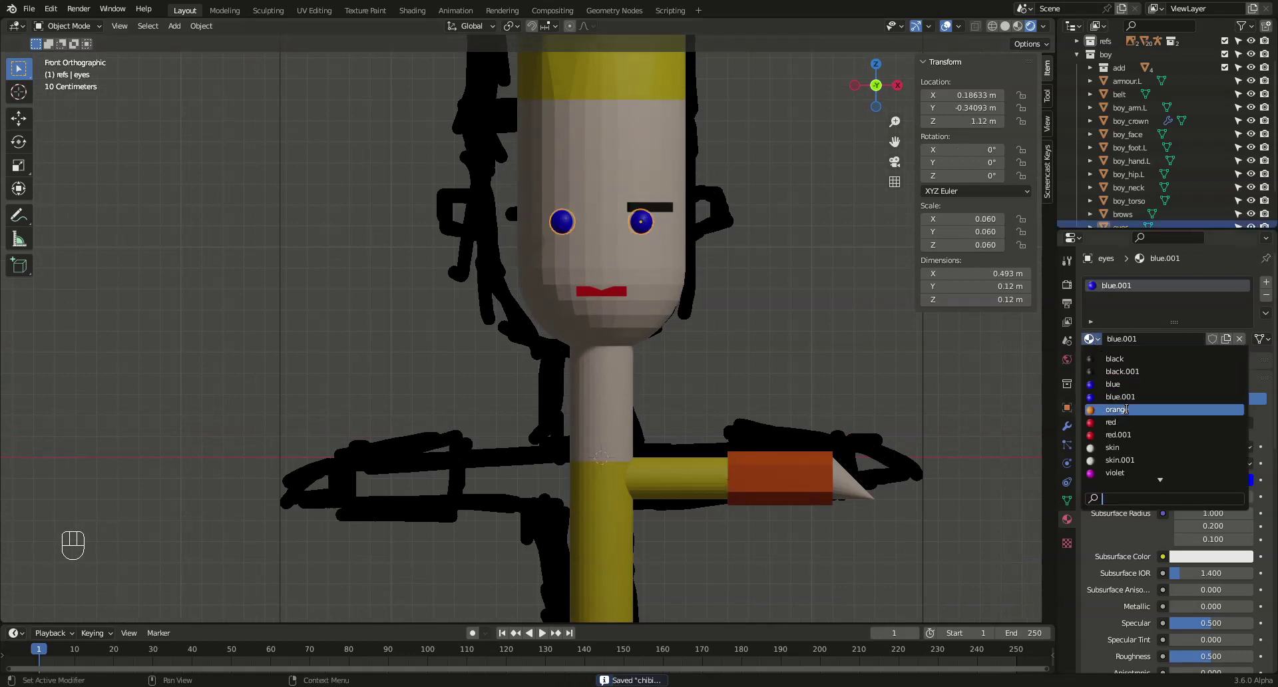
pyautogui.click(816, 293)
pyautogui.moveTo(734, 357); pyautogui.dragTo(716, 390)
pyautogui.press('ctrl+s')
# Assign the 'orange' material to the king's mouth in place of its skin copy
pyautogui.click(724, 337)
pyautogui.moveTo(709, 377); pyautogui.dragTo(730, 330)
pyautogui.click(720, 463)
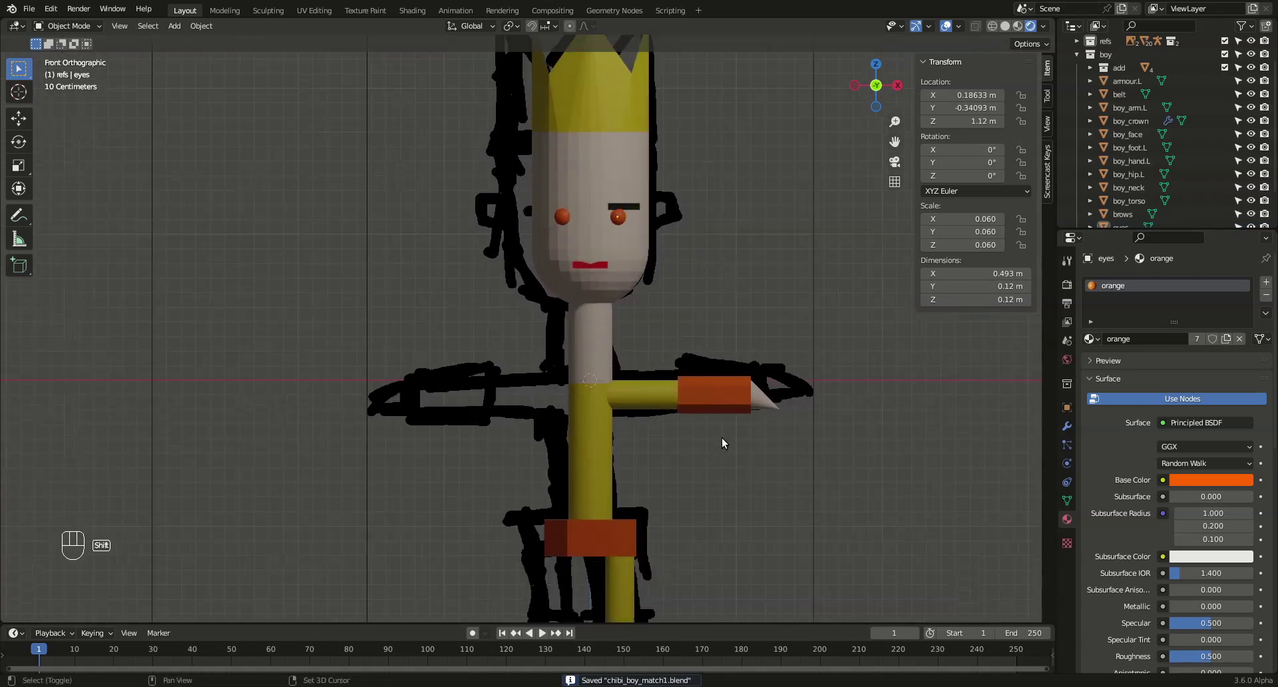
pyautogui.middleClick(726, 504)
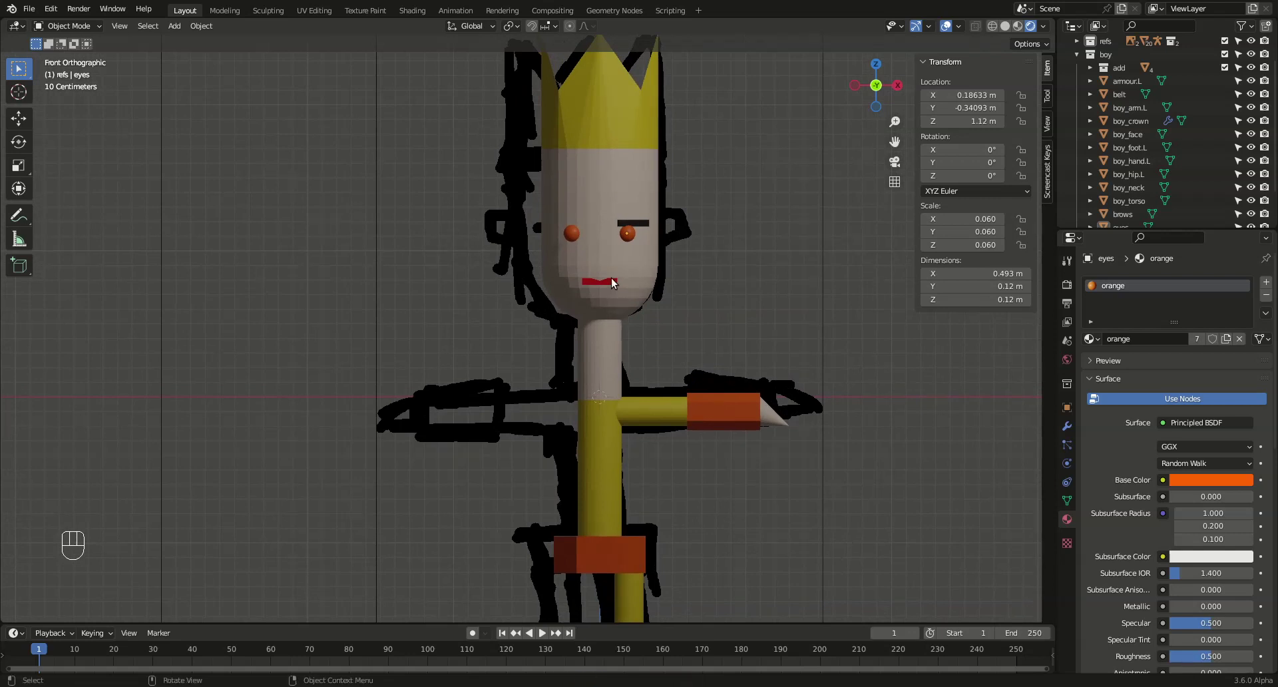
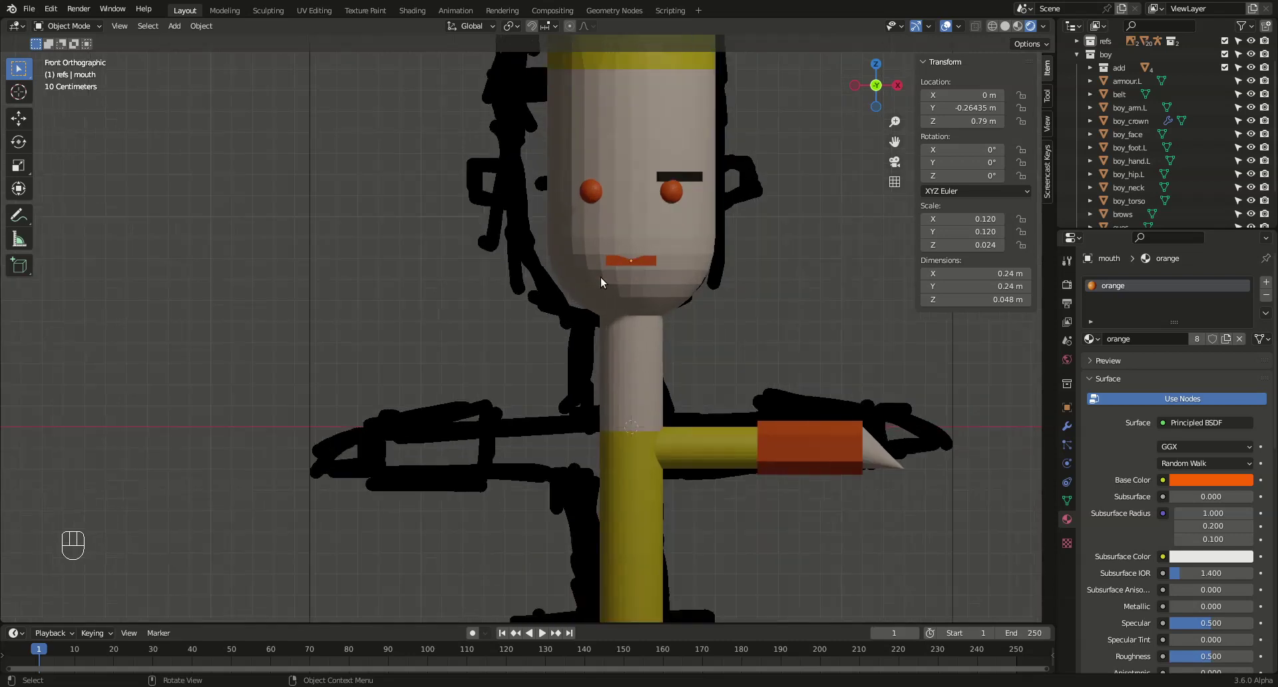
pyautogui.moveTo(781, 269); pyautogui.dragTo(694, 288)
pyautogui.press('Tab')
pyautogui.press('Tab')
pyautogui.click(638, 294)
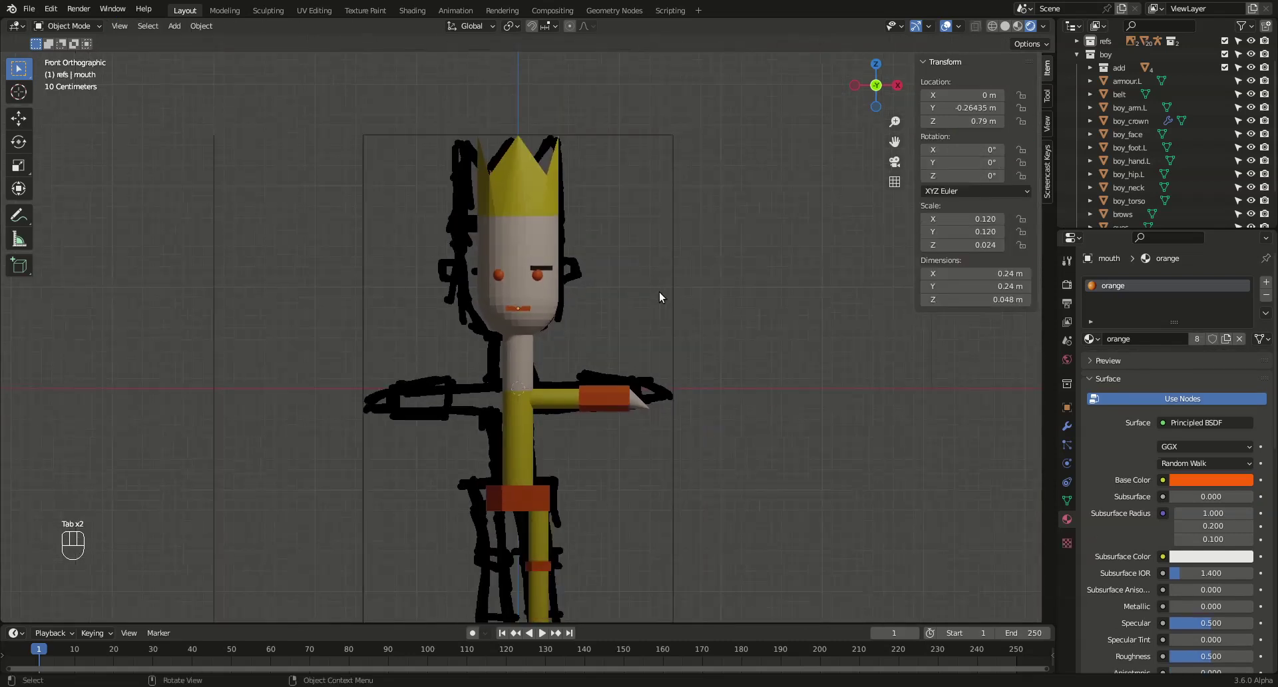
# Select the boy_face piece and orbit around the head to inspect it
pyautogui.moveTo(702, 269); pyautogui.dragTo(739, 216)
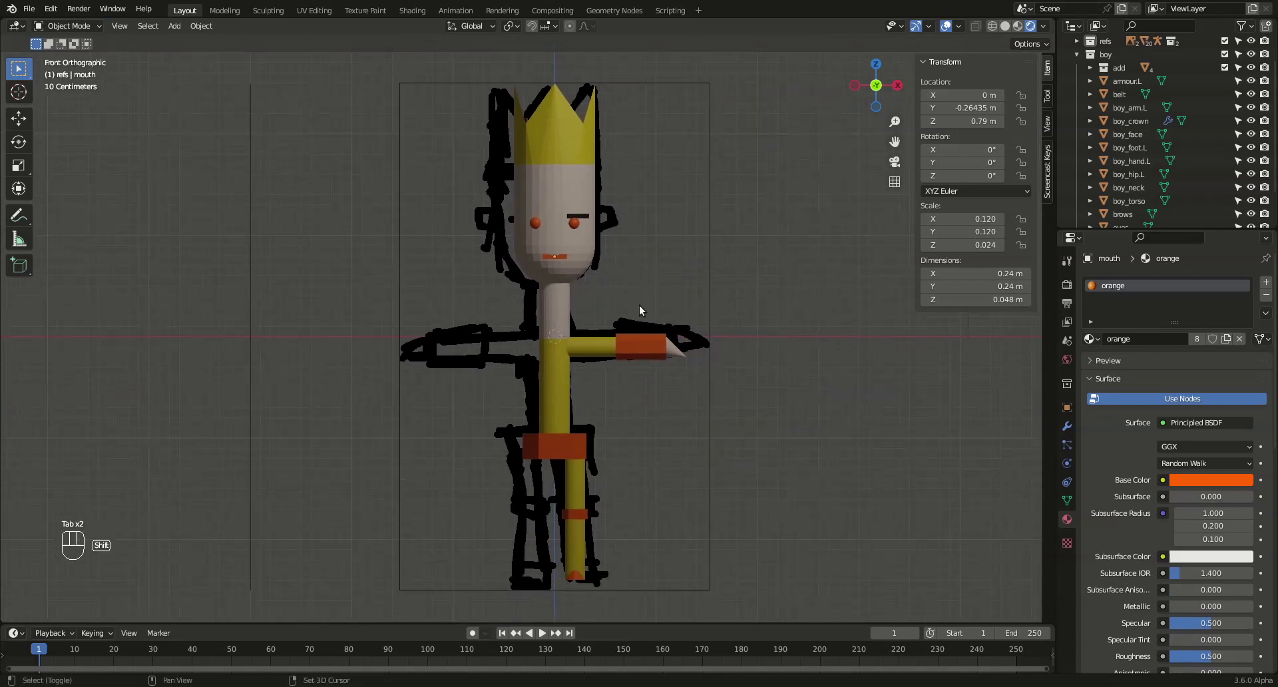
pyautogui.moveTo(605, 228); pyautogui.dragTo(580, 390)
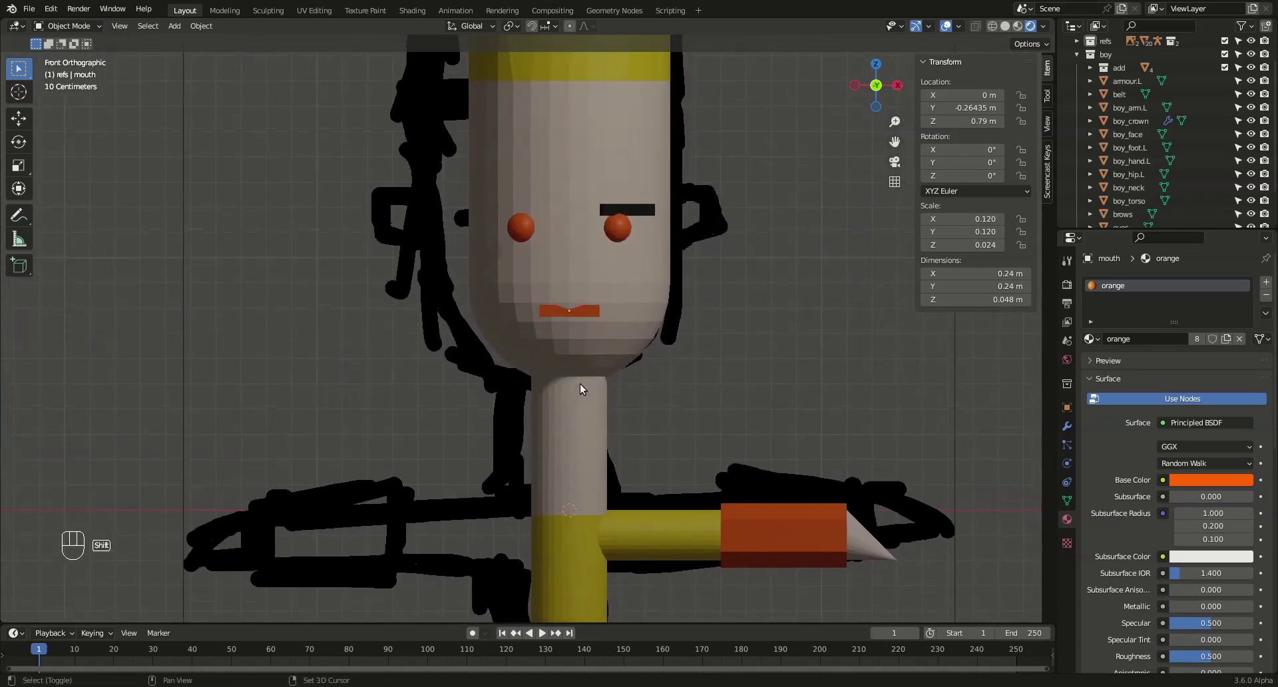
pyautogui.click(591, 315)
pyautogui.click(717, 334)
pyautogui.moveTo(711, 351); pyautogui.dragTo(654, 301)
pyautogui.moveTo(654, 301); pyautogui.dragTo(640, 296)
pyautogui.moveTo(628, 344); pyautogui.dragTo(678, 251)
pyautogui.moveTo(668, 287); pyautogui.dragTo(687, 341)
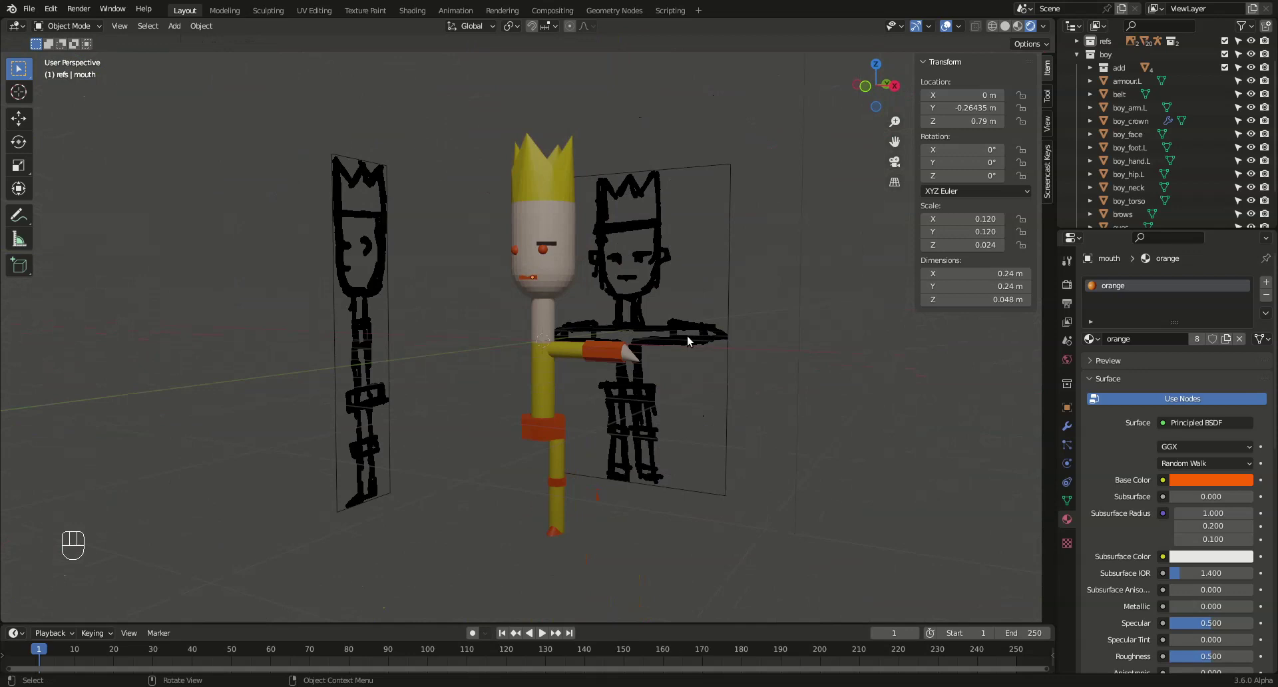
pyautogui.moveTo(661, 354); pyautogui.dragTo(593, 323)
pyautogui.moveTo(595, 324); pyautogui.dragTo(617, 327)
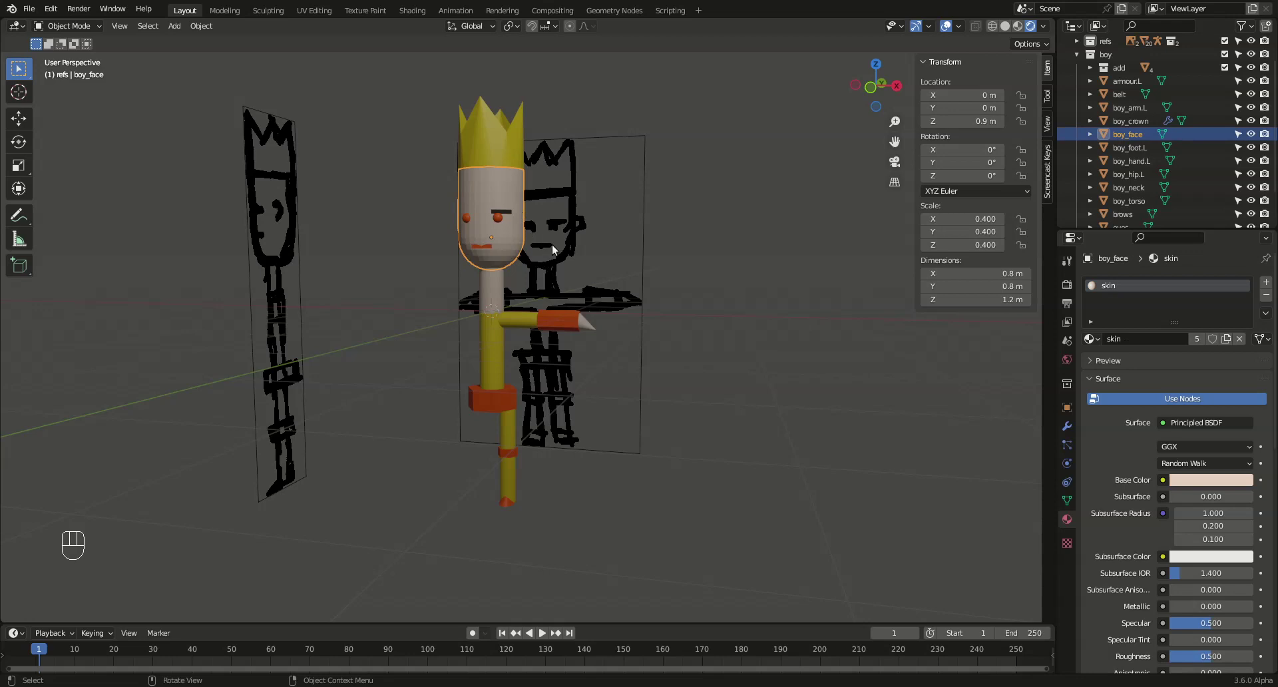
# Frame the king's face close up in front orthographic view
pyautogui.press('KP_1')
pyautogui.moveTo(620, 247); pyautogui.dragTo(608, 419)
pyautogui.moveTo(649, 352); pyautogui.dragTo(628, 398)
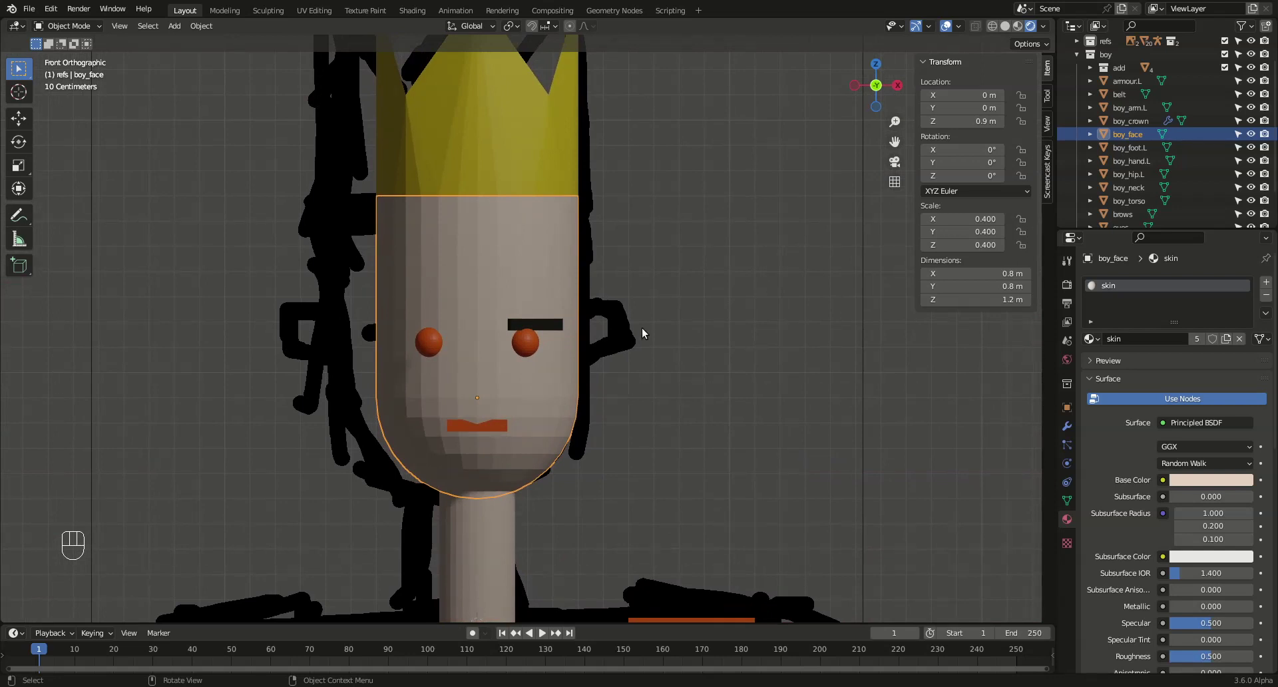
# Add a cylinder, lift it to head height, shrink it to ear size and rotate it to face front
pyautogui.press('shift+a')
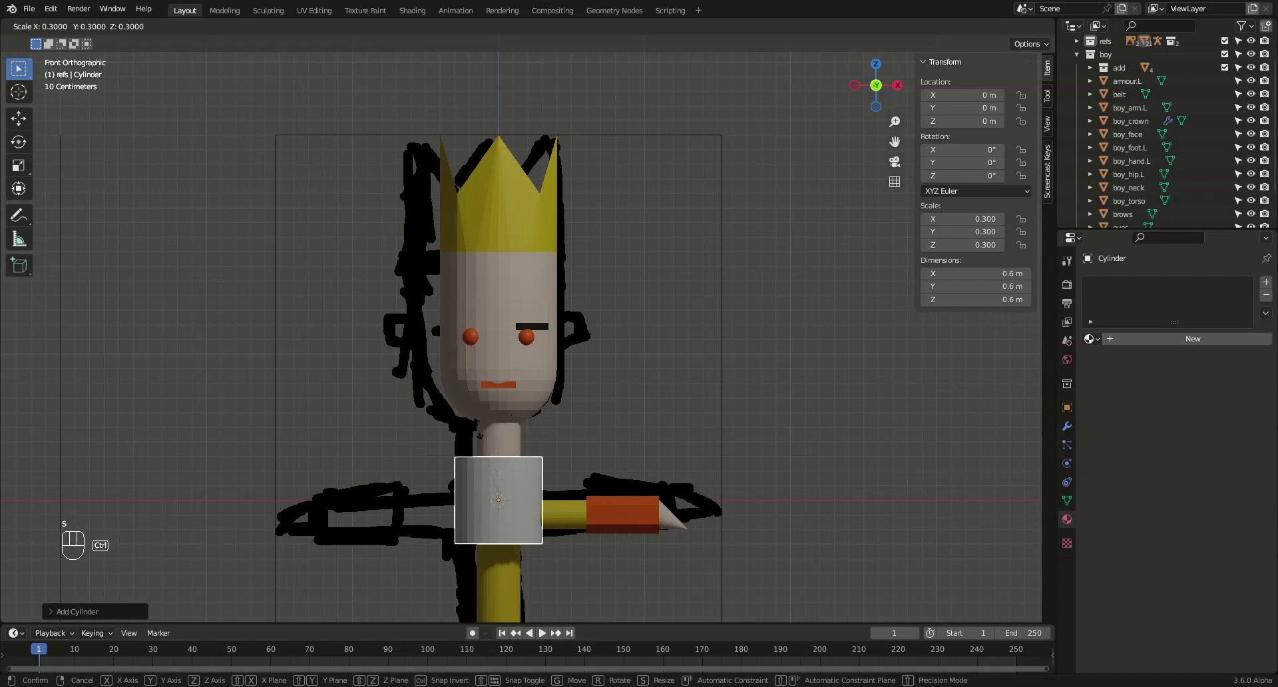
pyautogui.press('g')
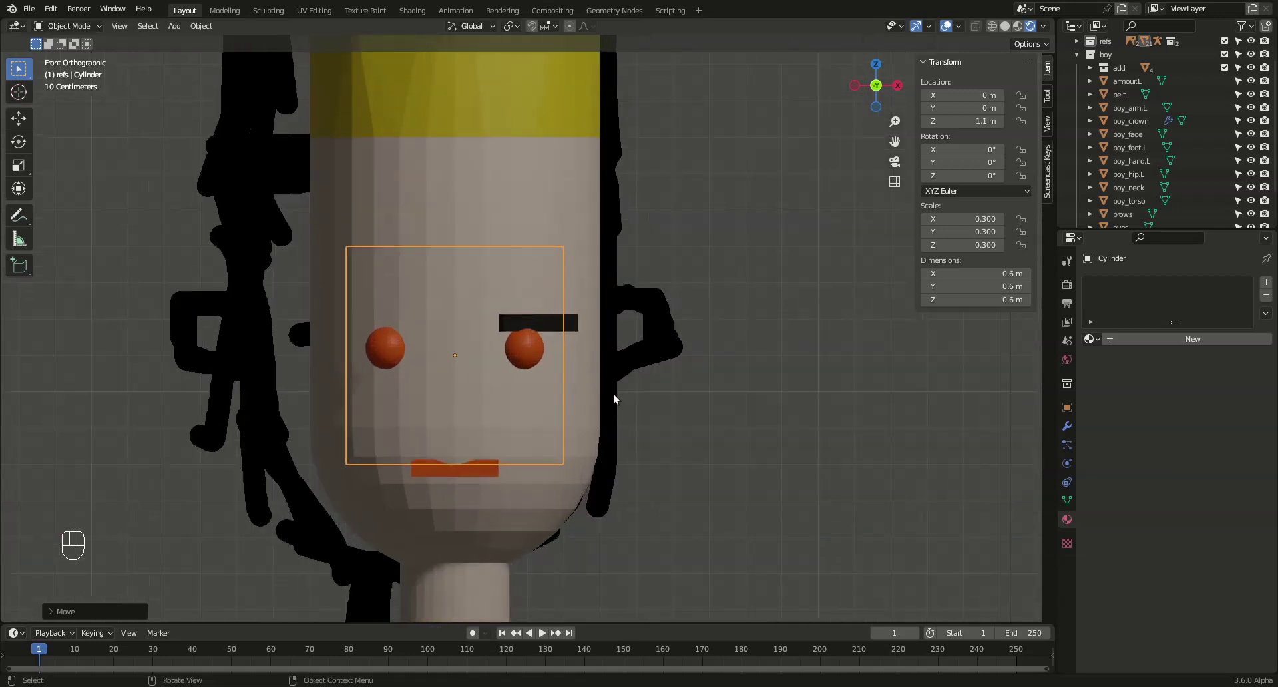
pyautogui.press('g')
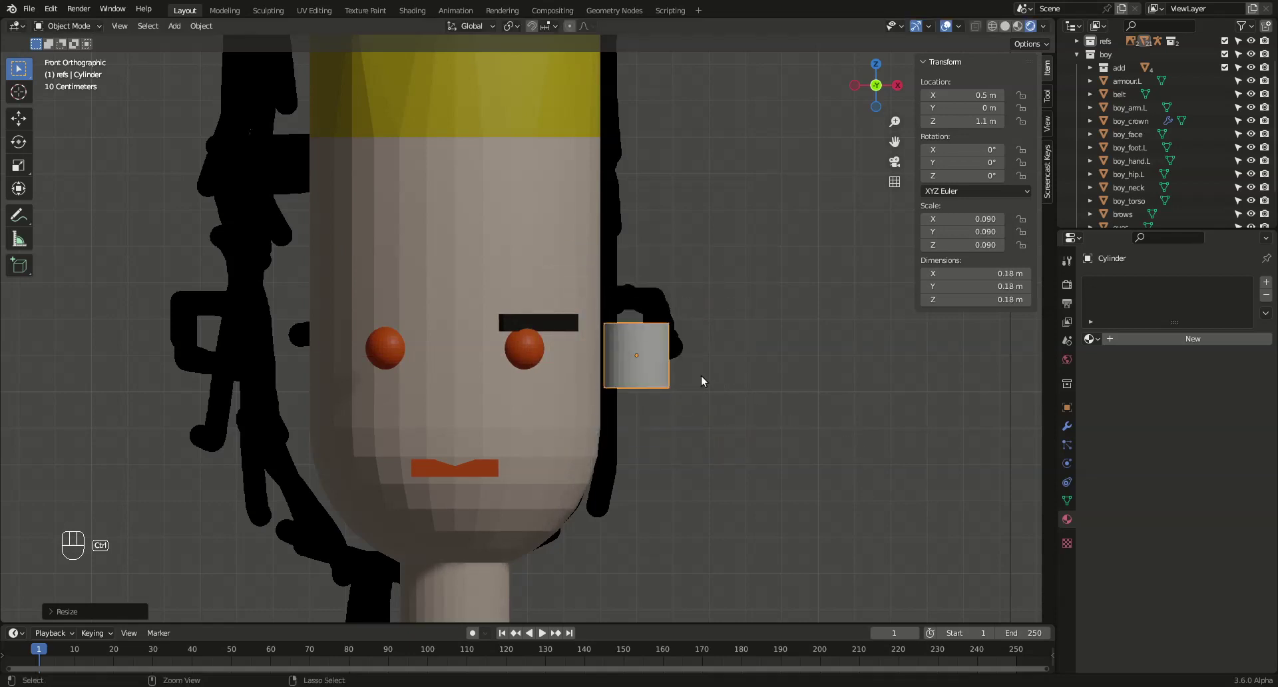
pyautogui.press('r')
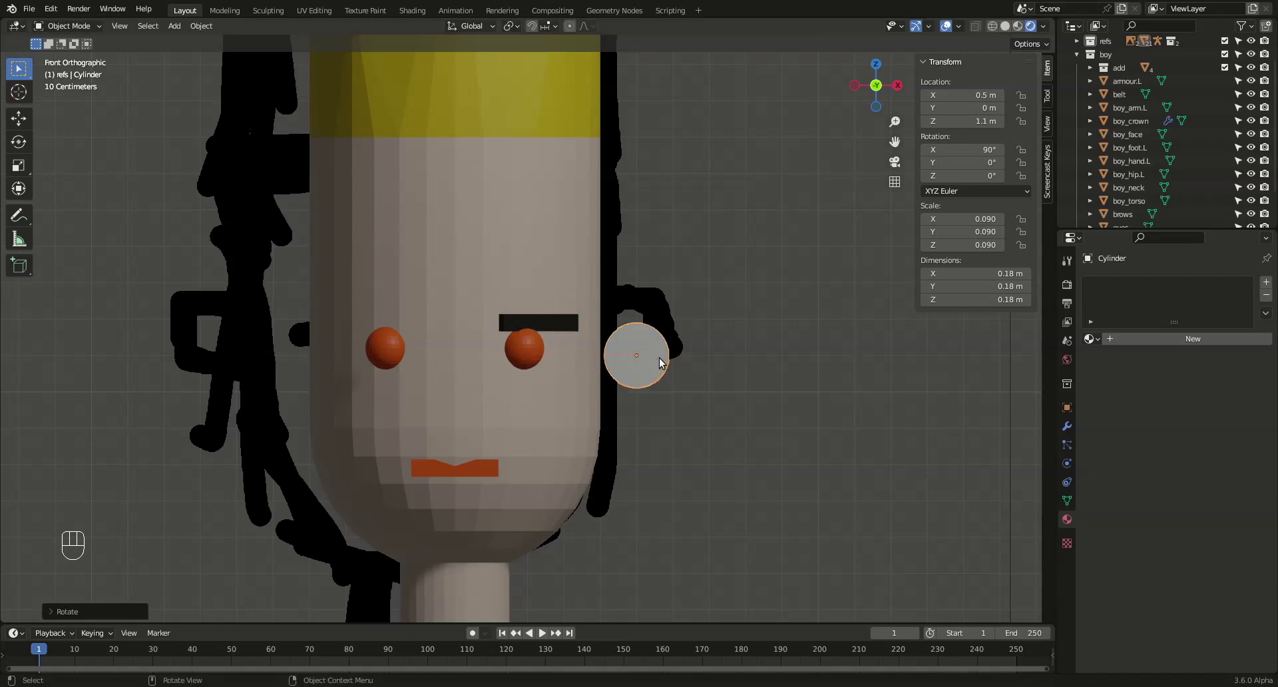
pyautogui.click(666, 344)
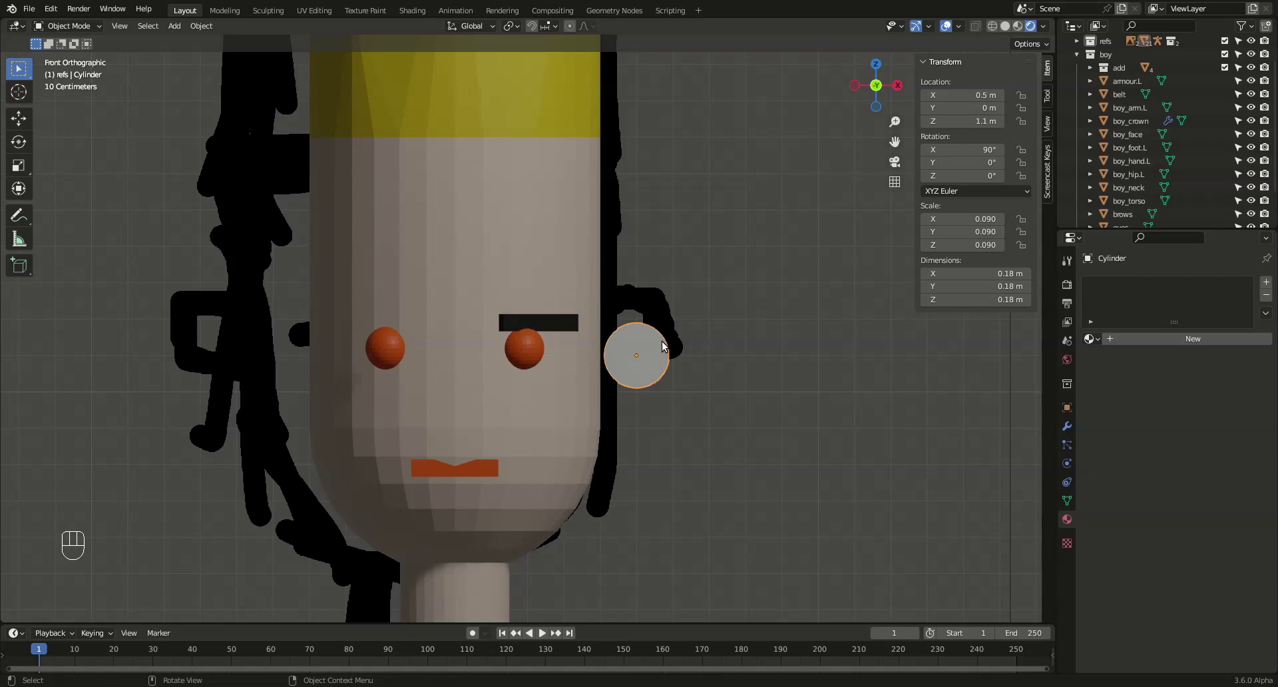
# Nudge the ear disc along Z and X until it sits beside the head at eyebrow height
pyautogui.press('g')
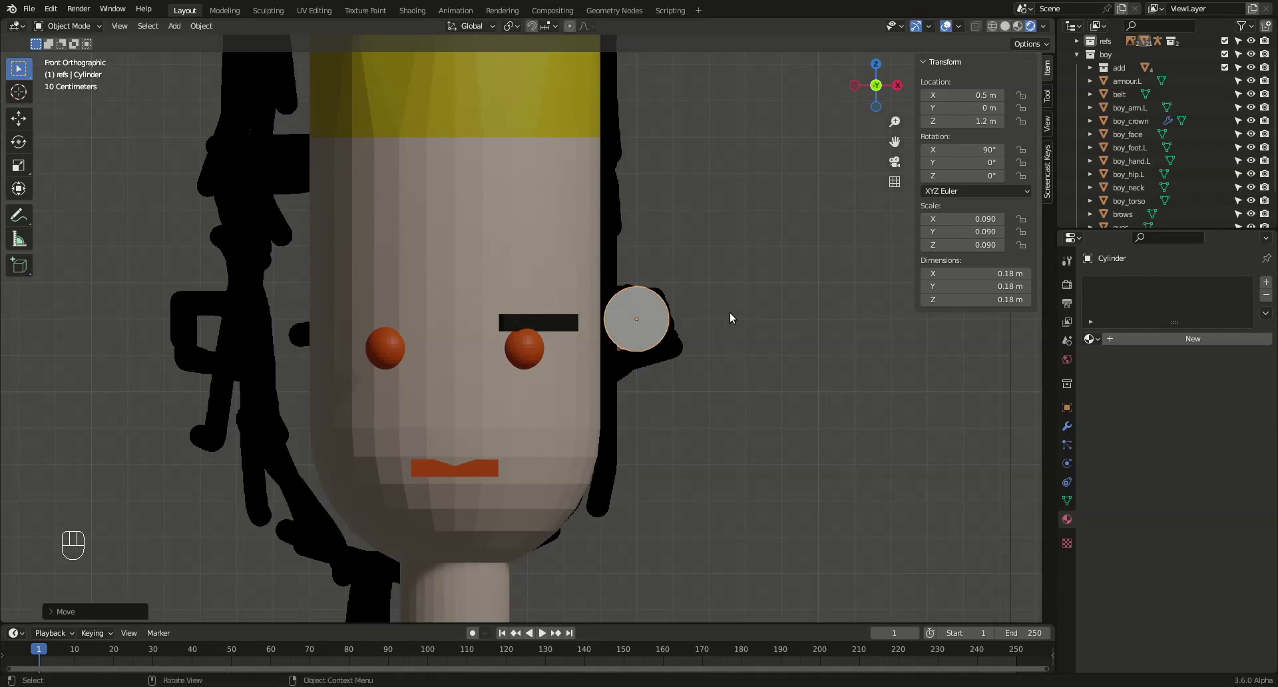
pyautogui.press('g')
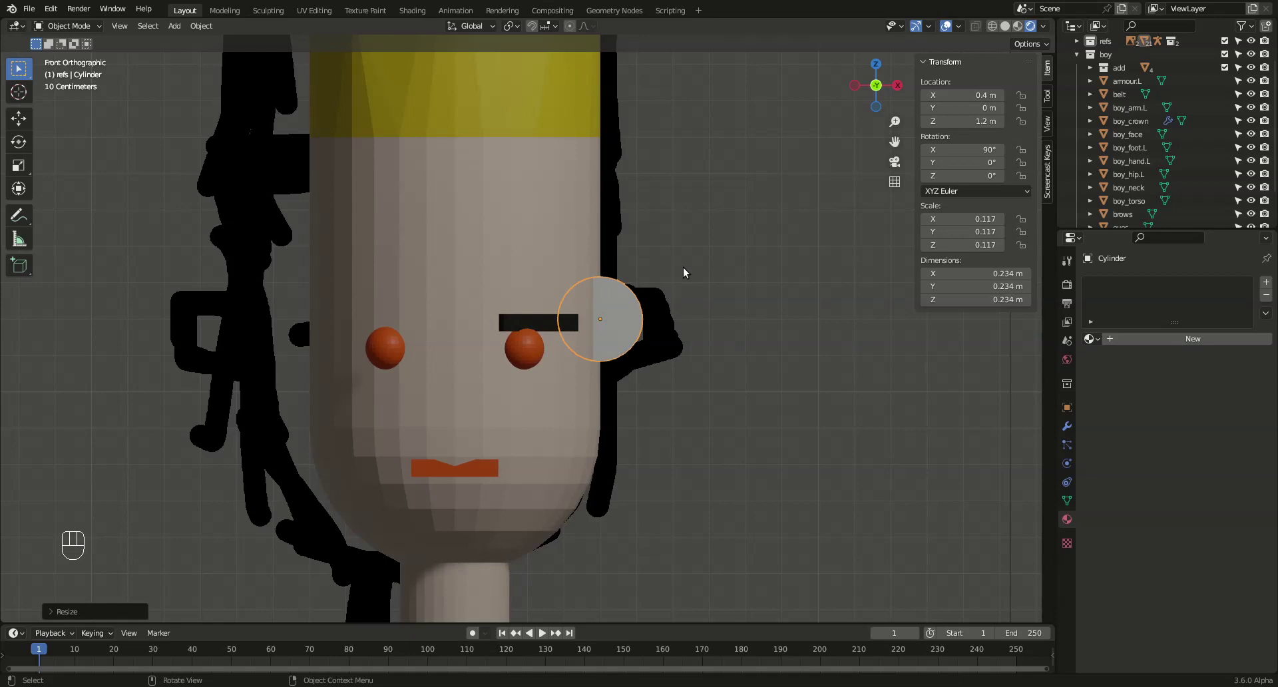
pyautogui.press('g')
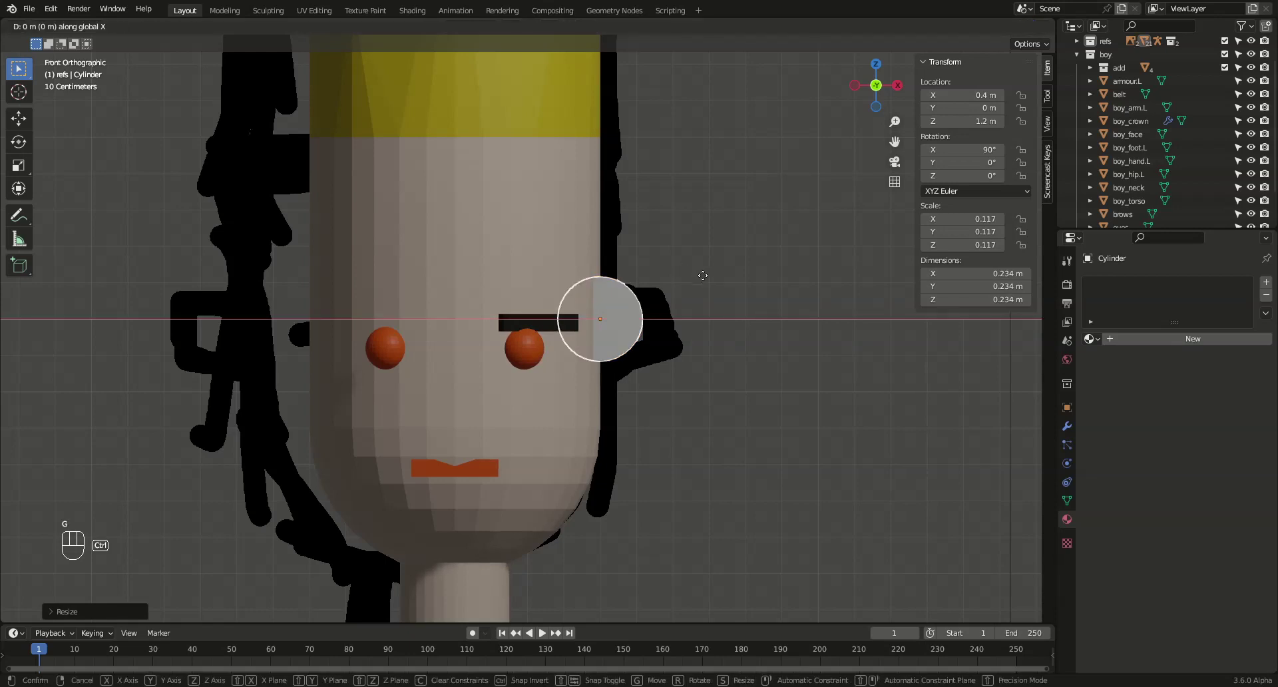
pyautogui.press('g')
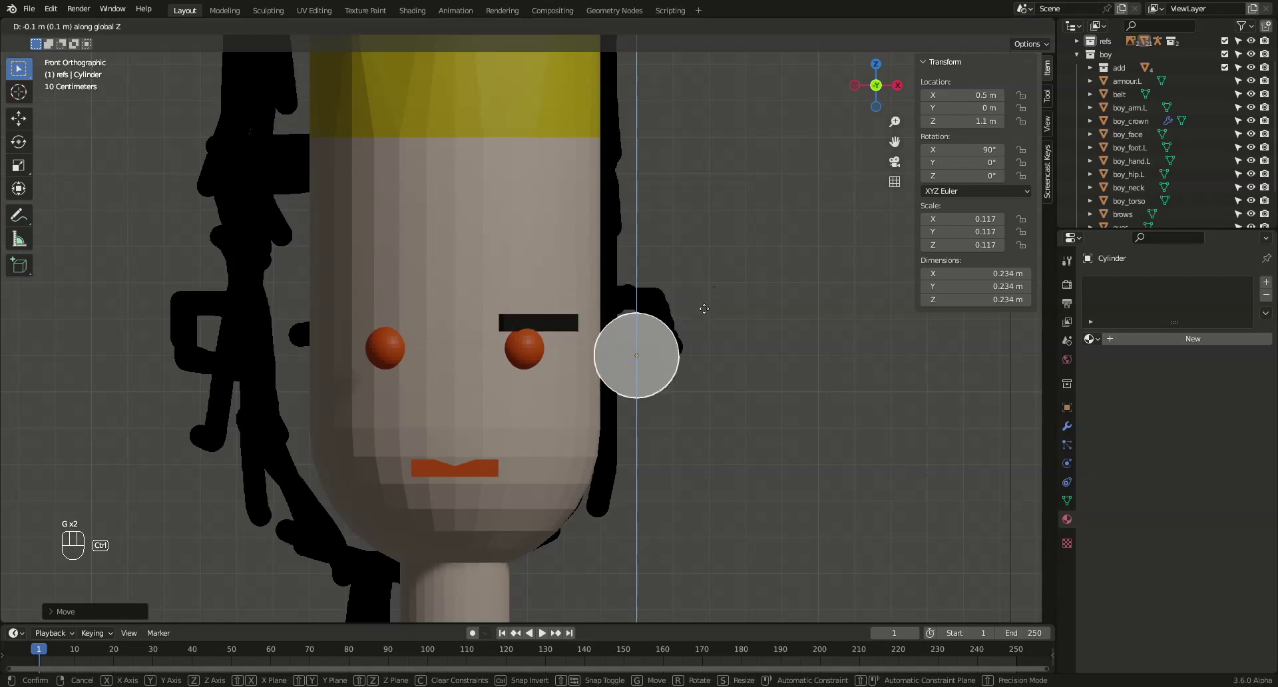
pyautogui.press('Tab')
pyautogui.press('Tab')
pyautogui.press('g')
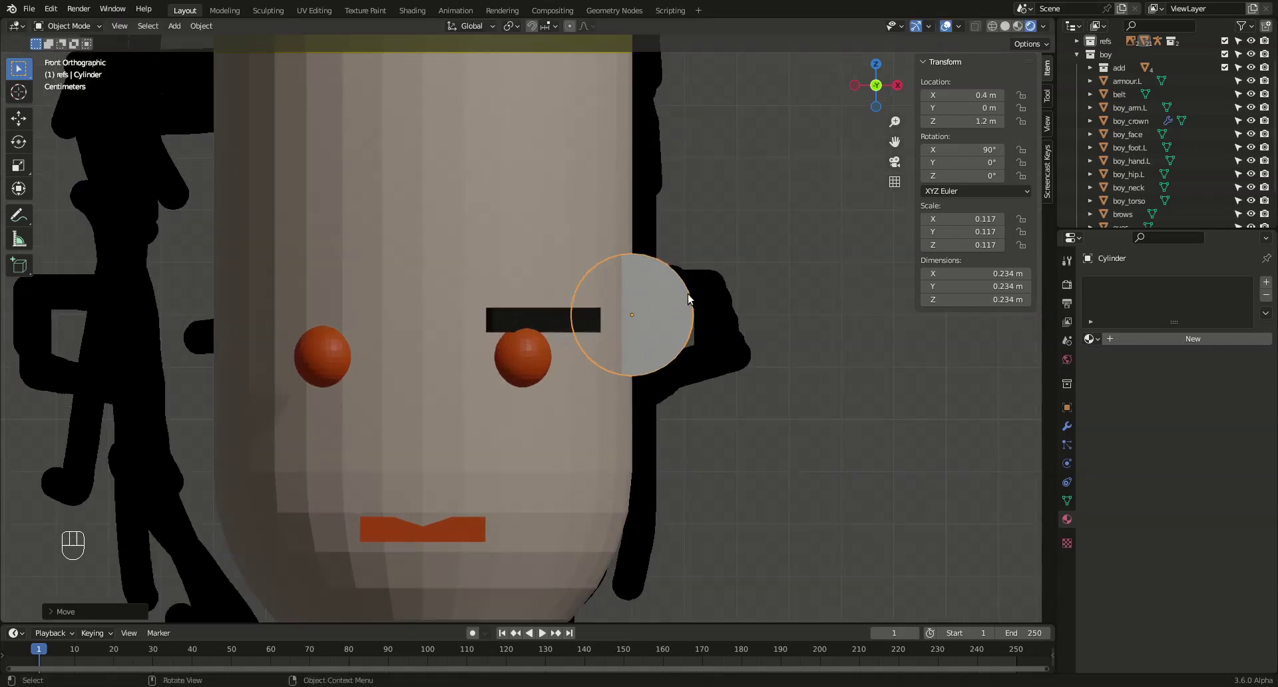
pyautogui.press('g')
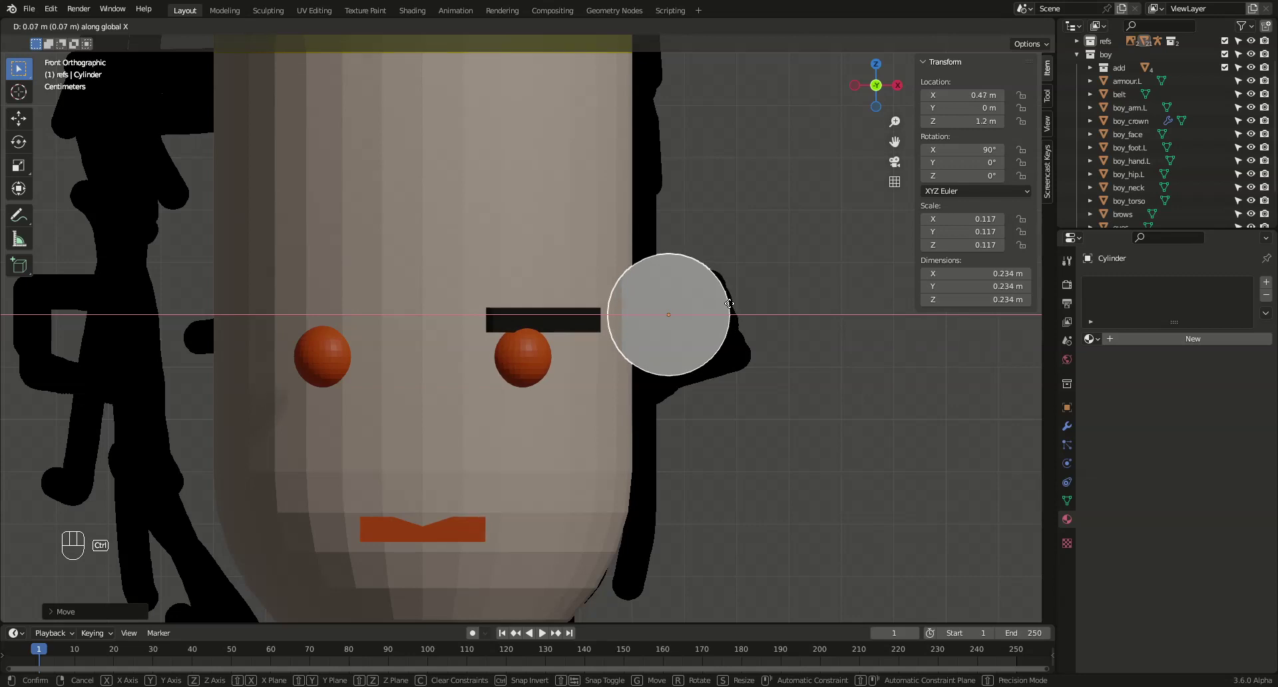
pyautogui.click(753, 289)
pyautogui.moveTo(744, 337); pyautogui.dragTo(700, 346)
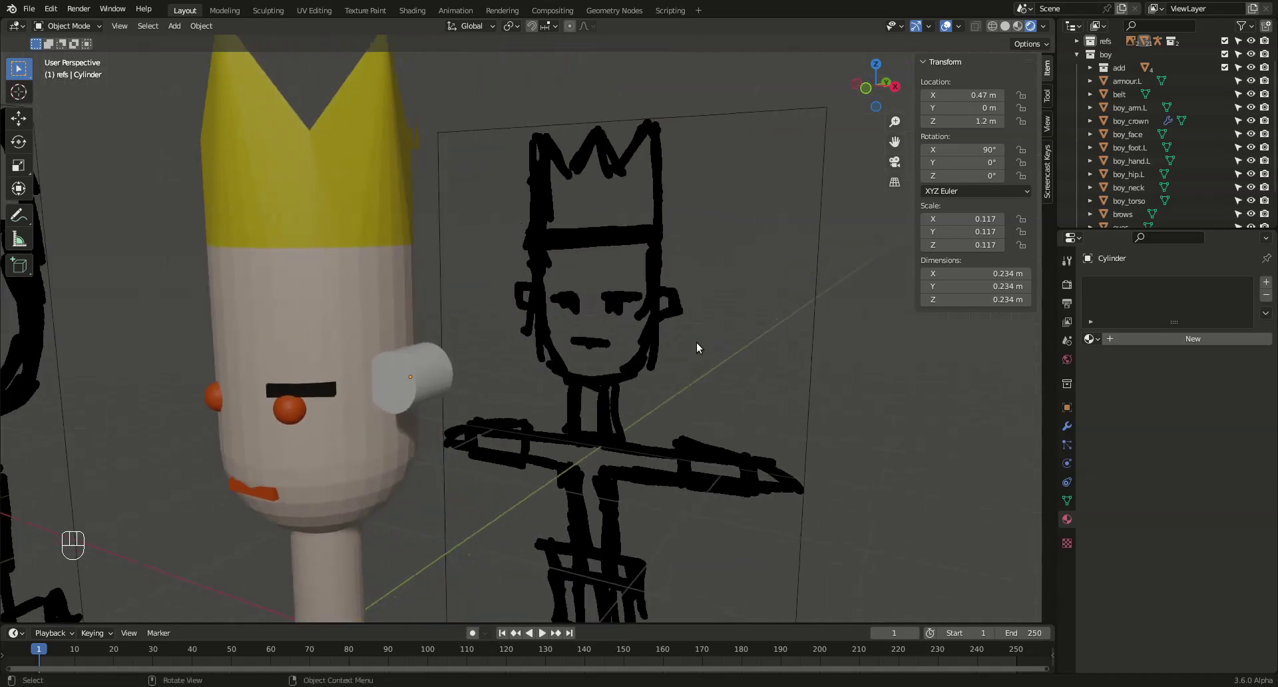
# From the right side view, scale the ear disc flatter along its depth
pyautogui.press('KP_3')
pyautogui.moveTo(419, 309); pyautogui.dragTo(614, 324)
pyautogui.moveTo(452, 351); pyautogui.dragTo(699, 335)
pyautogui.moveTo(710, 296); pyautogui.dragTo(646, 331)
pyautogui.click(602, 286)
pyautogui.click(586, 278)
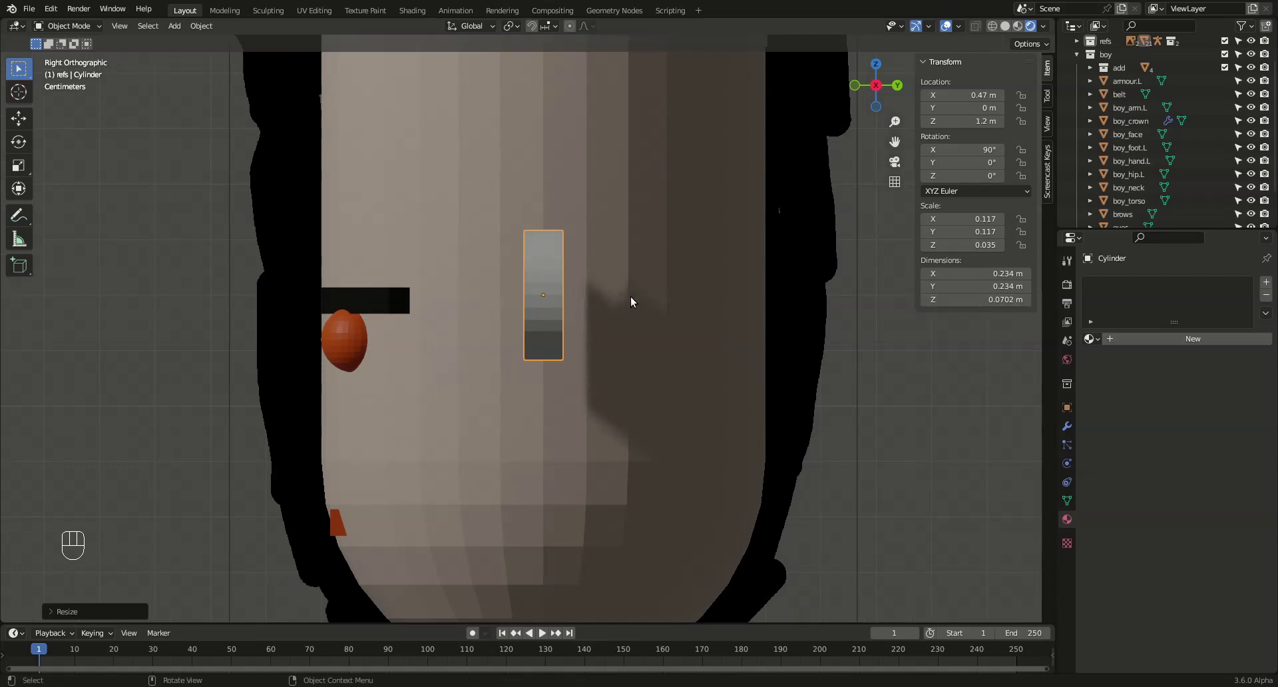
pyautogui.moveTo(566, 304); pyautogui.dragTo(612, 317)
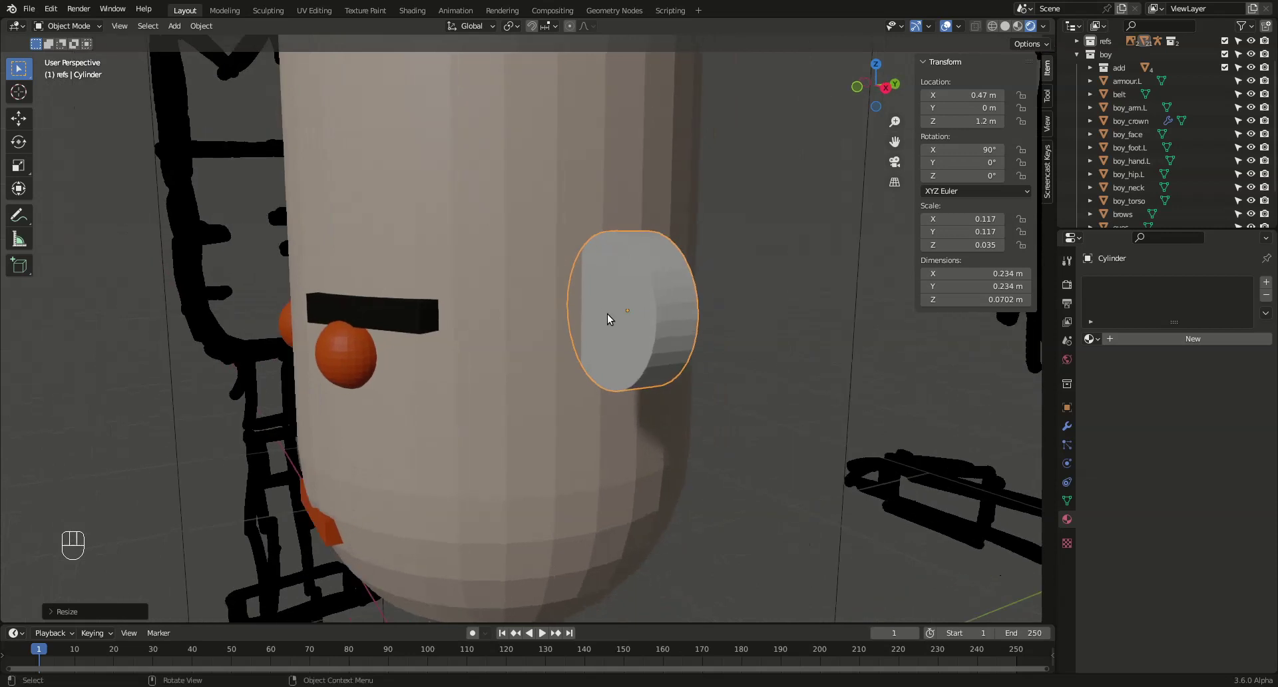
# Set the ear's Z dimension to 0.05 m in the Item panel and return to front view
pyautogui.moveTo(984, 302); pyautogui.dragTo(999, 297)
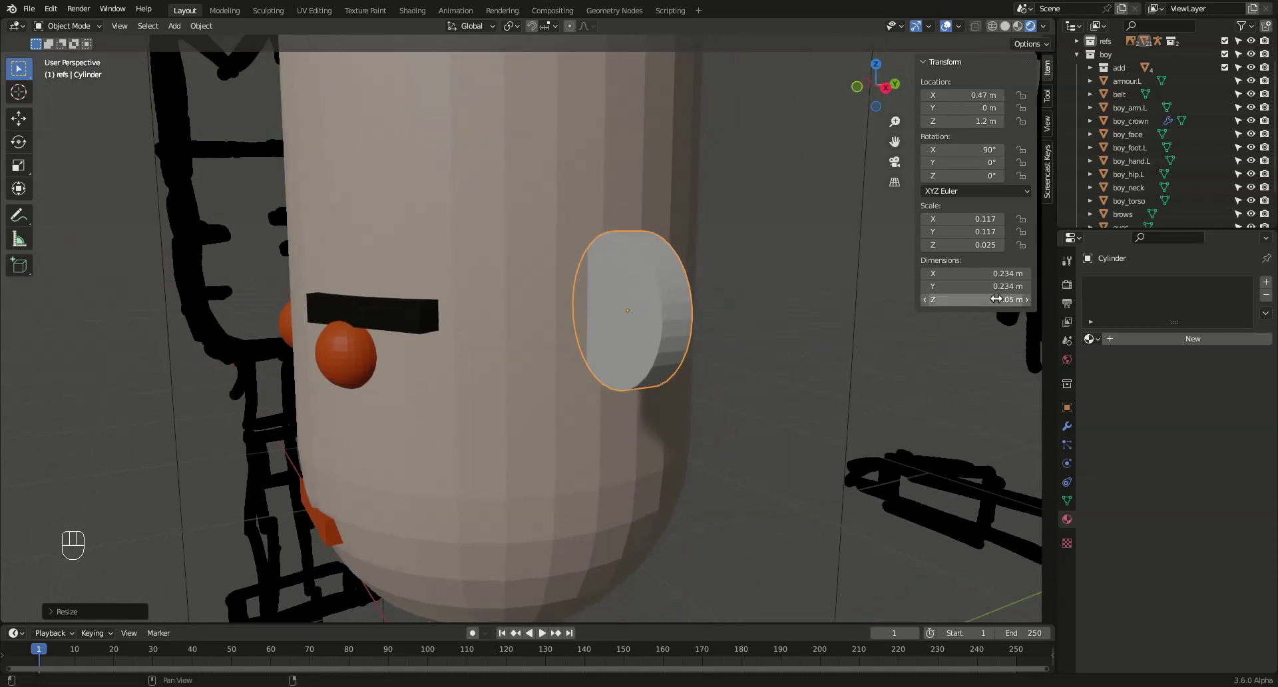
pyautogui.click(749, 265)
pyautogui.moveTo(670, 373); pyautogui.dragTo(731, 383)
pyautogui.moveTo(731, 383); pyautogui.dragTo(774, 354)
pyautogui.press('KP_1')
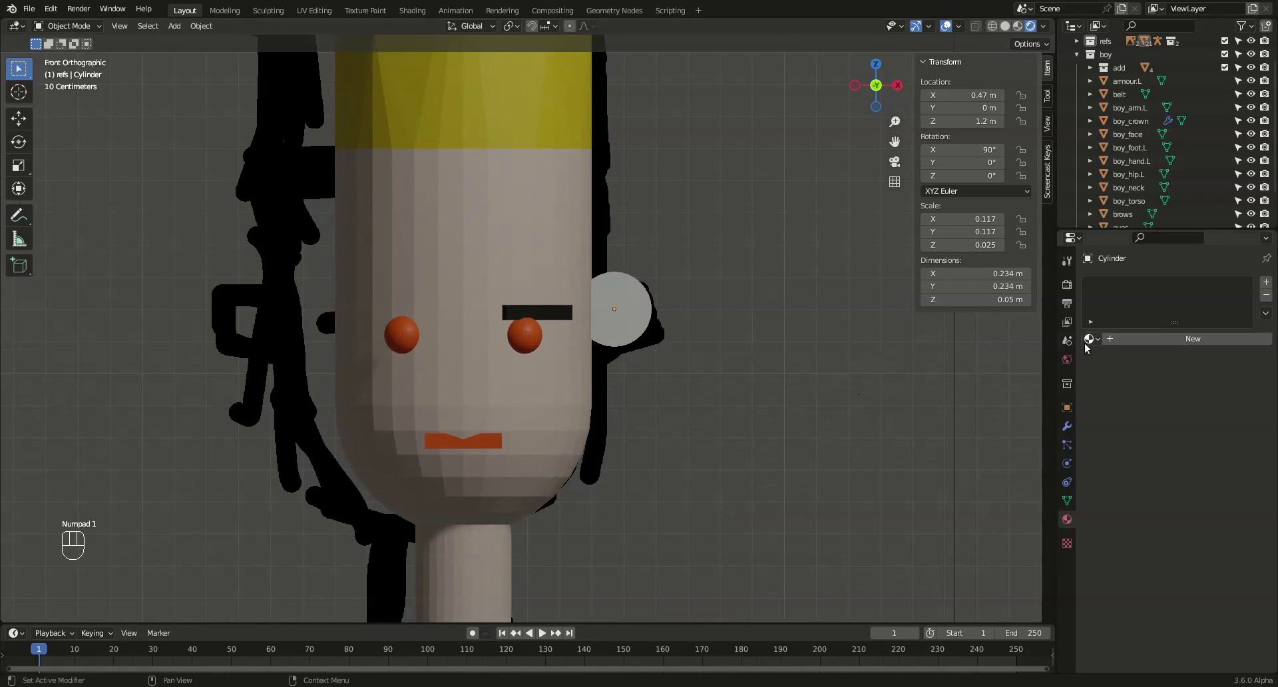
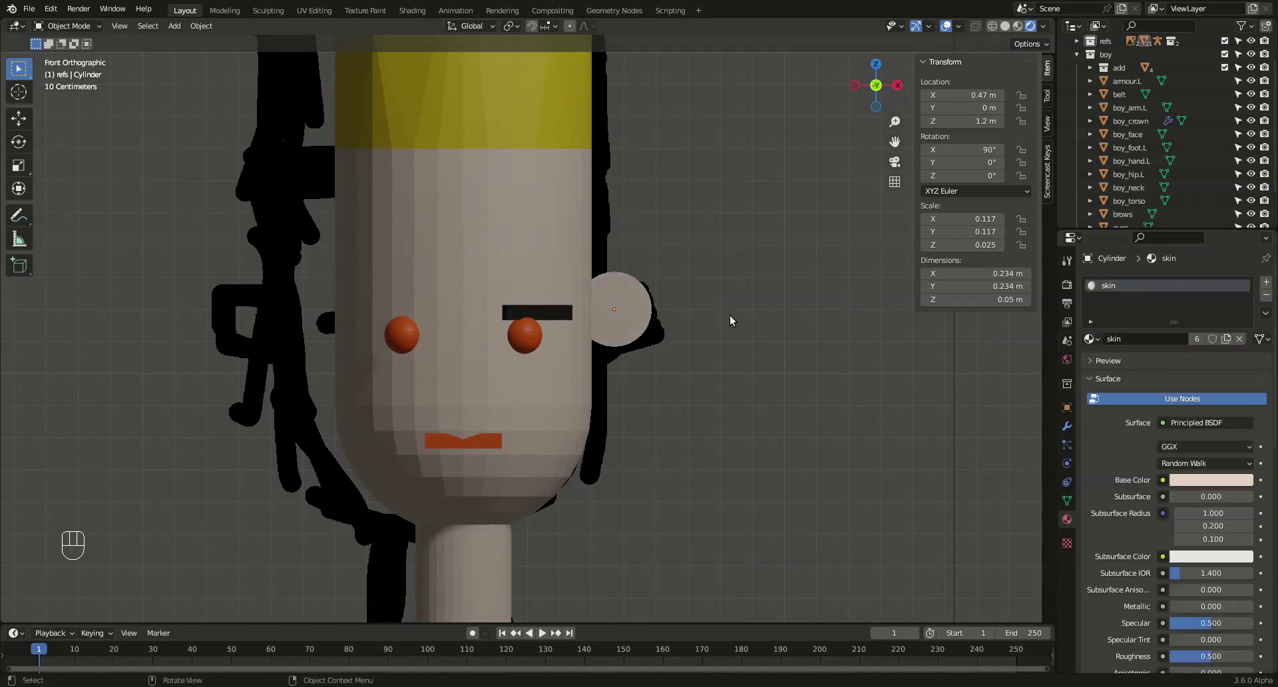
# Save the model, then pull back to check the whole figure and return to the head
pyautogui.press('ctrl+s')
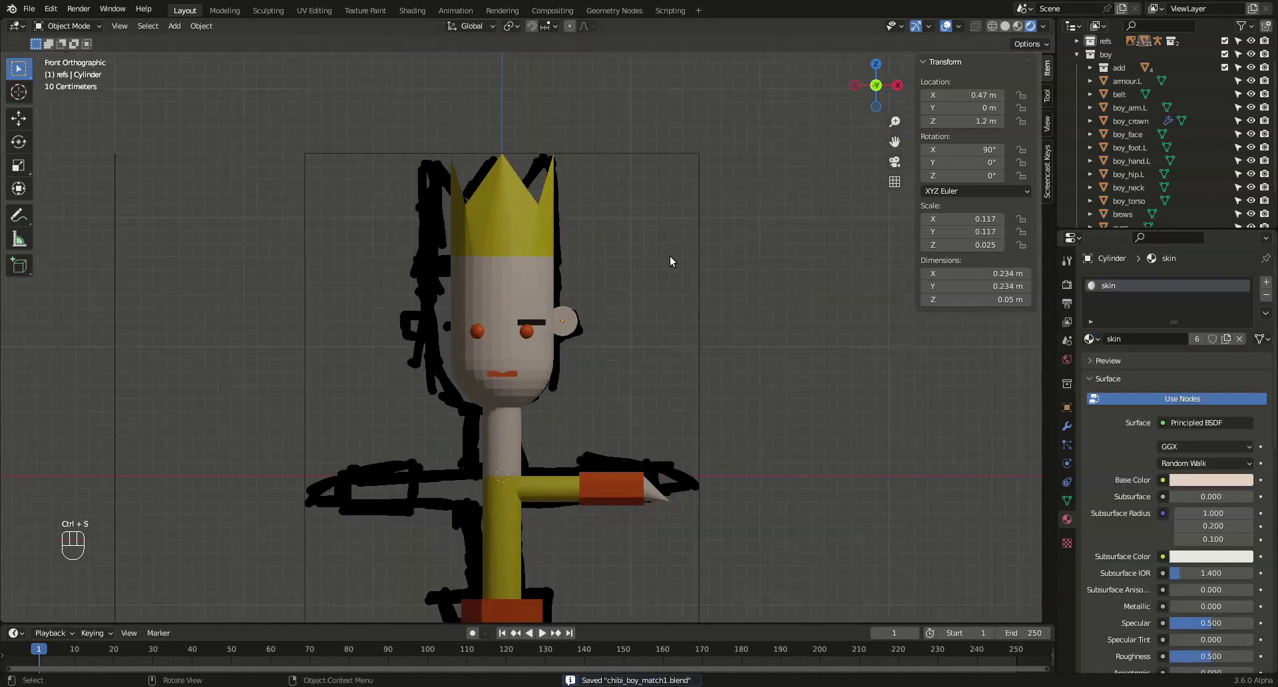
pyautogui.moveTo(682, 273); pyautogui.dragTo(713, 197)
pyautogui.middleClick(663, 235)
pyautogui.click(648, 237)
pyautogui.moveTo(634, 239); pyautogui.dragTo(567, 256)
pyautogui.moveTo(568, 255); pyautogui.dragTo(621, 265)
# In front view frame the head and ear, undoing an accidental sideways nudge of the ear
pyautogui.press('KP_1')
pyautogui.moveTo(663, 190); pyautogui.dragTo(657, 214)
pyautogui.moveTo(657, 214); pyautogui.dragTo(601, 389)
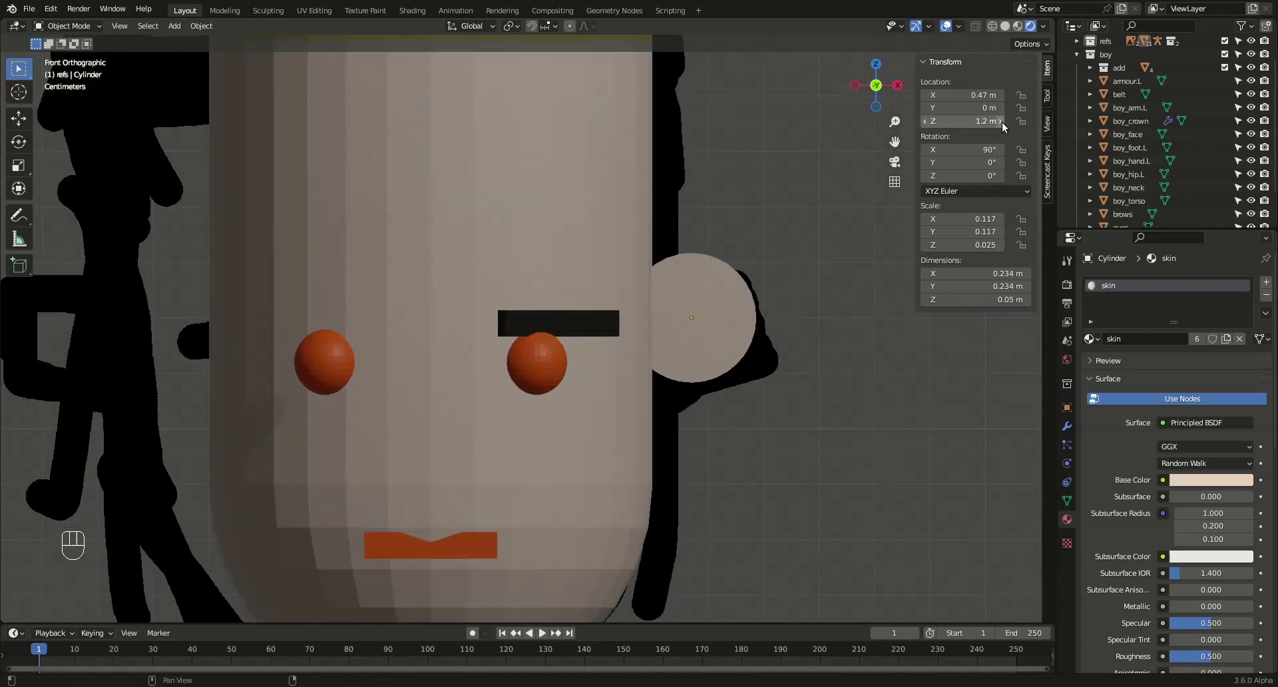
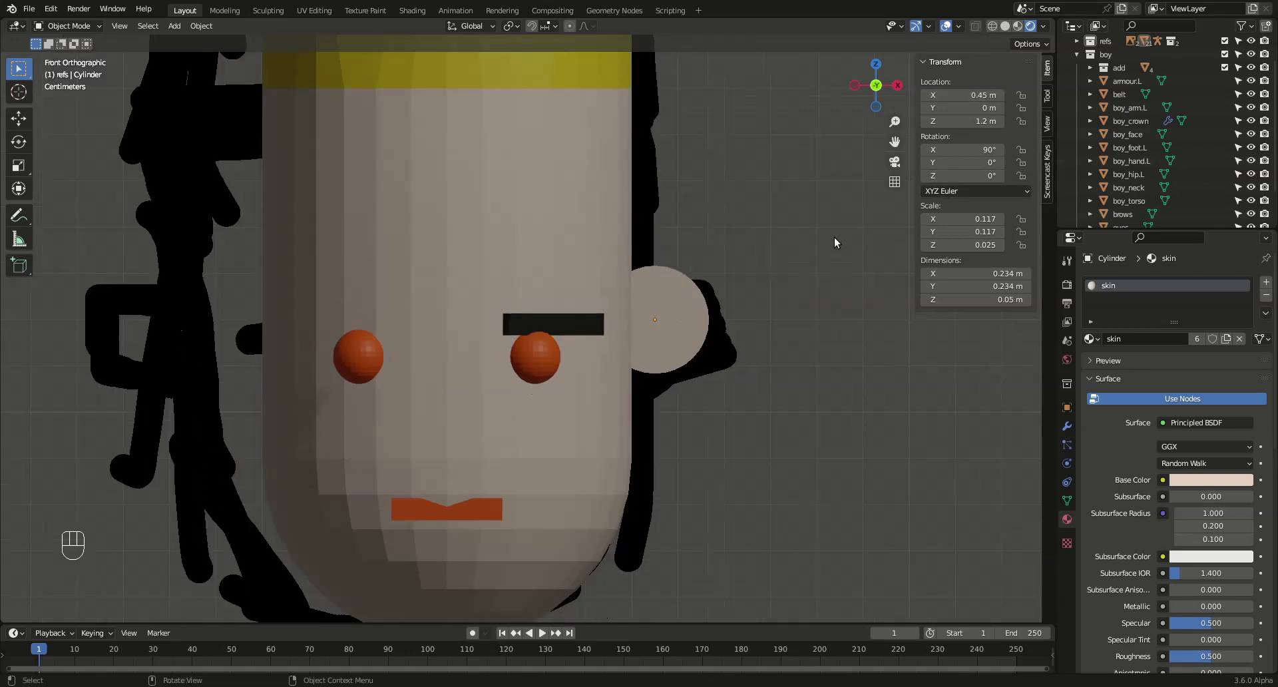
pyautogui.press('ctrl+z')
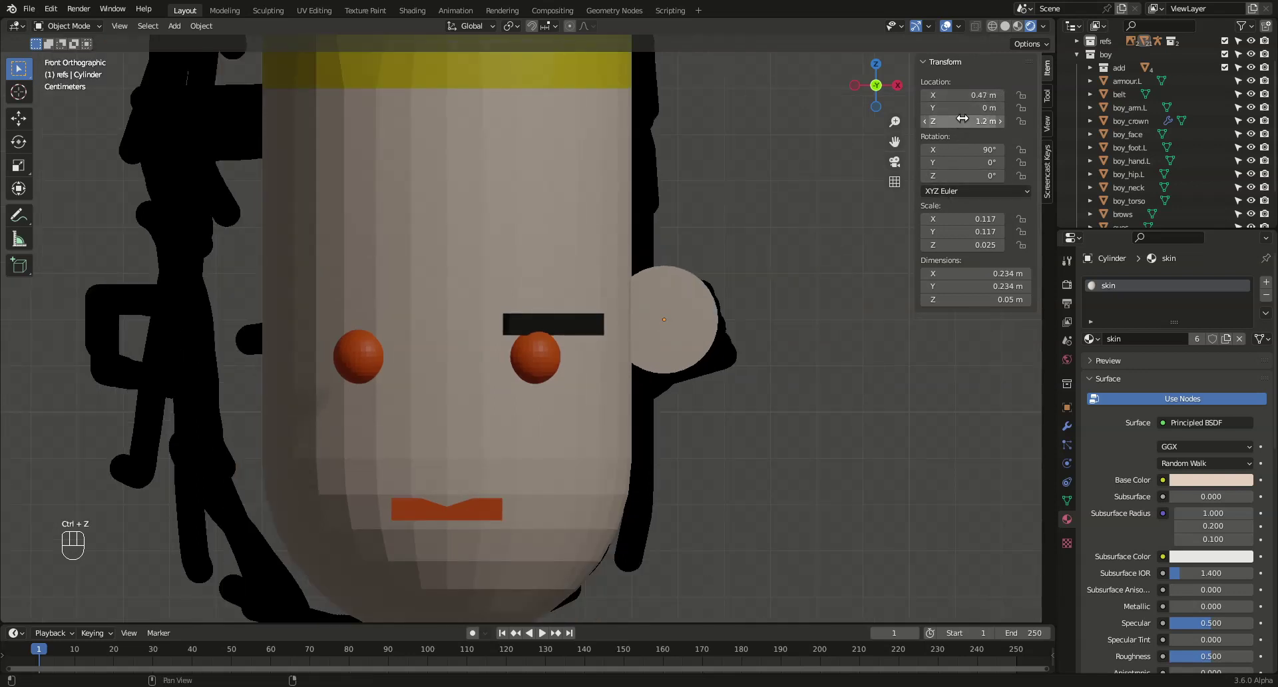
pyautogui.moveTo(964, 117); pyautogui.dragTo(749, 263)
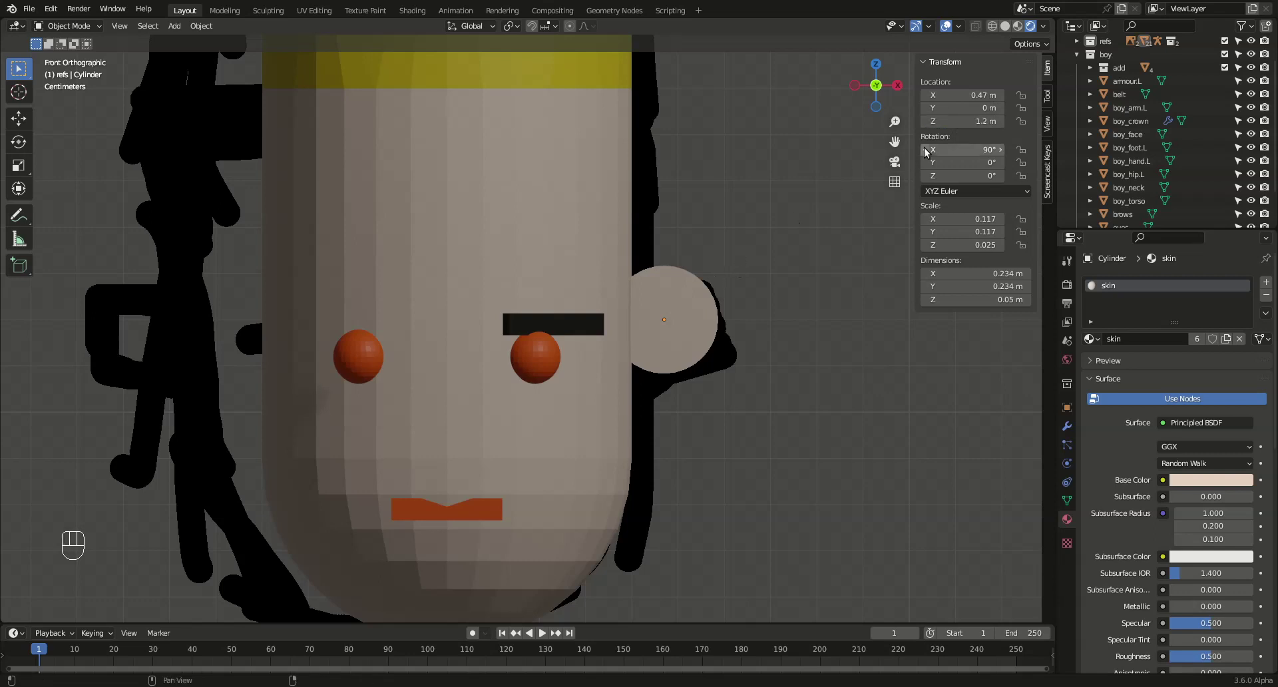
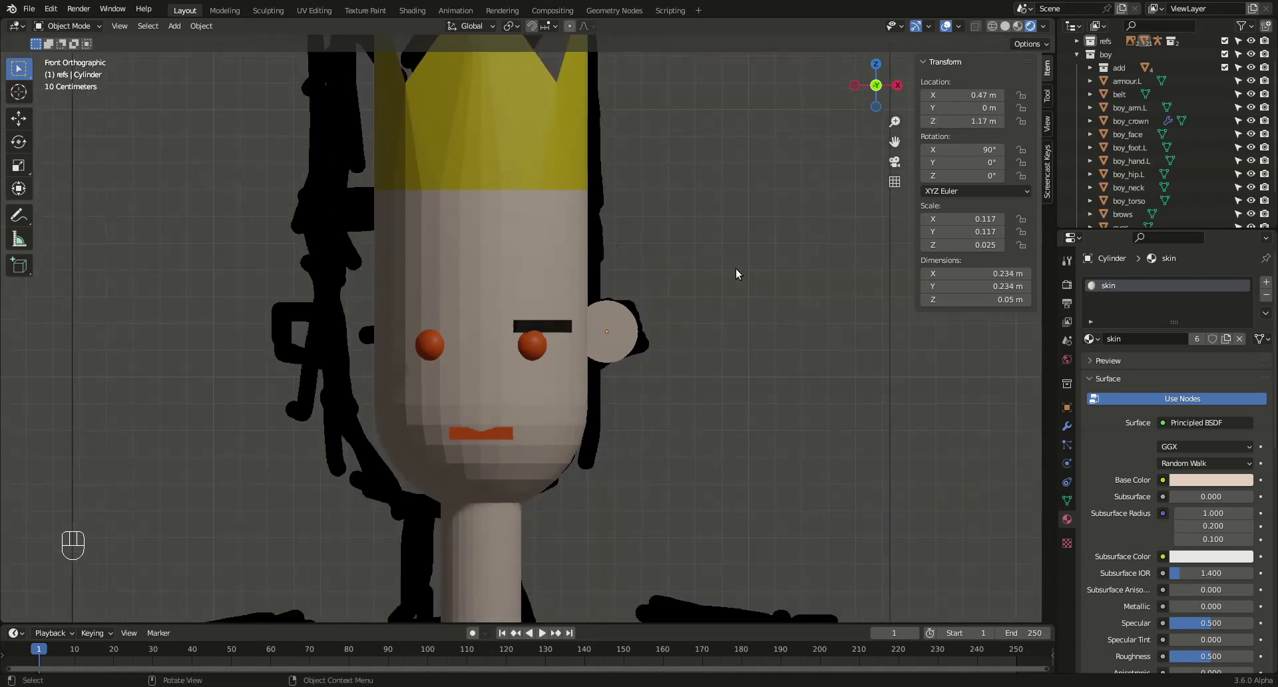
# Orbit around the head to check the ear at X 0.45 m, then save the model
pyautogui.moveTo(740, 313); pyautogui.dragTo(795, 286)
pyautogui.moveTo(793, 296); pyautogui.dragTo(738, 290)
pyautogui.moveTo(738, 290); pyautogui.dragTo(728, 339)
pyautogui.middleClick(728, 338)
pyautogui.moveTo(749, 335); pyautogui.dragTo(777, 331)
pyautogui.middleClick(777, 331)
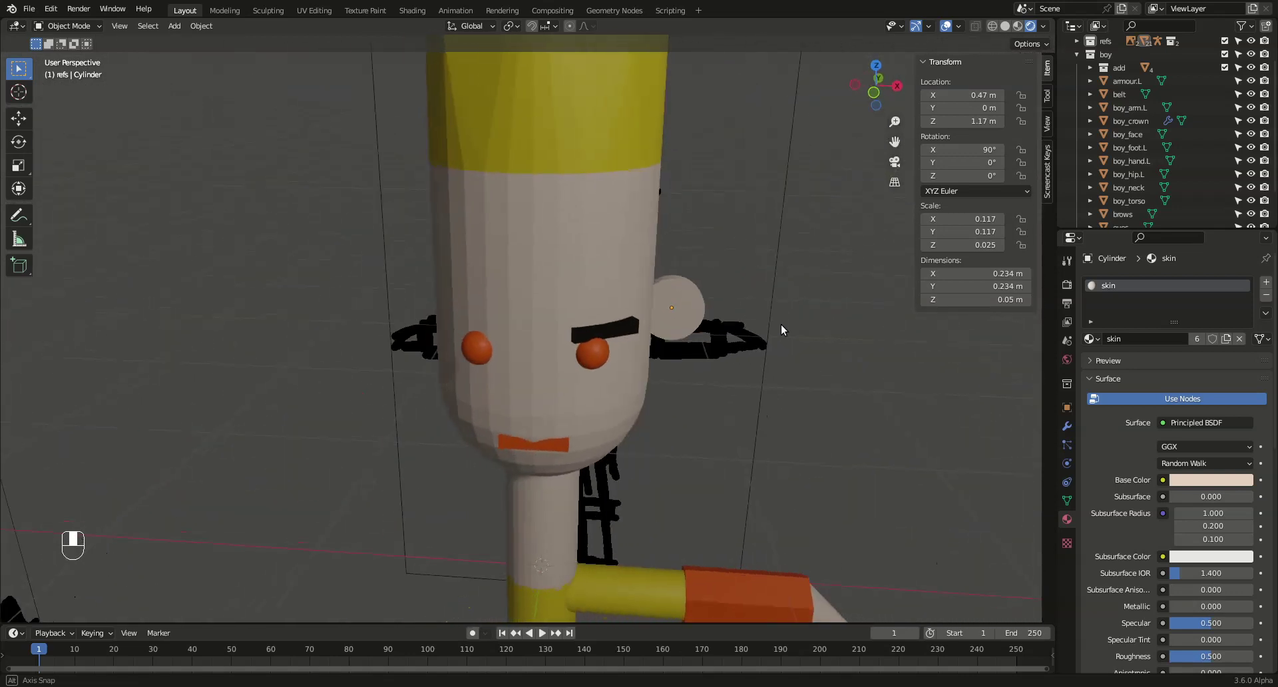
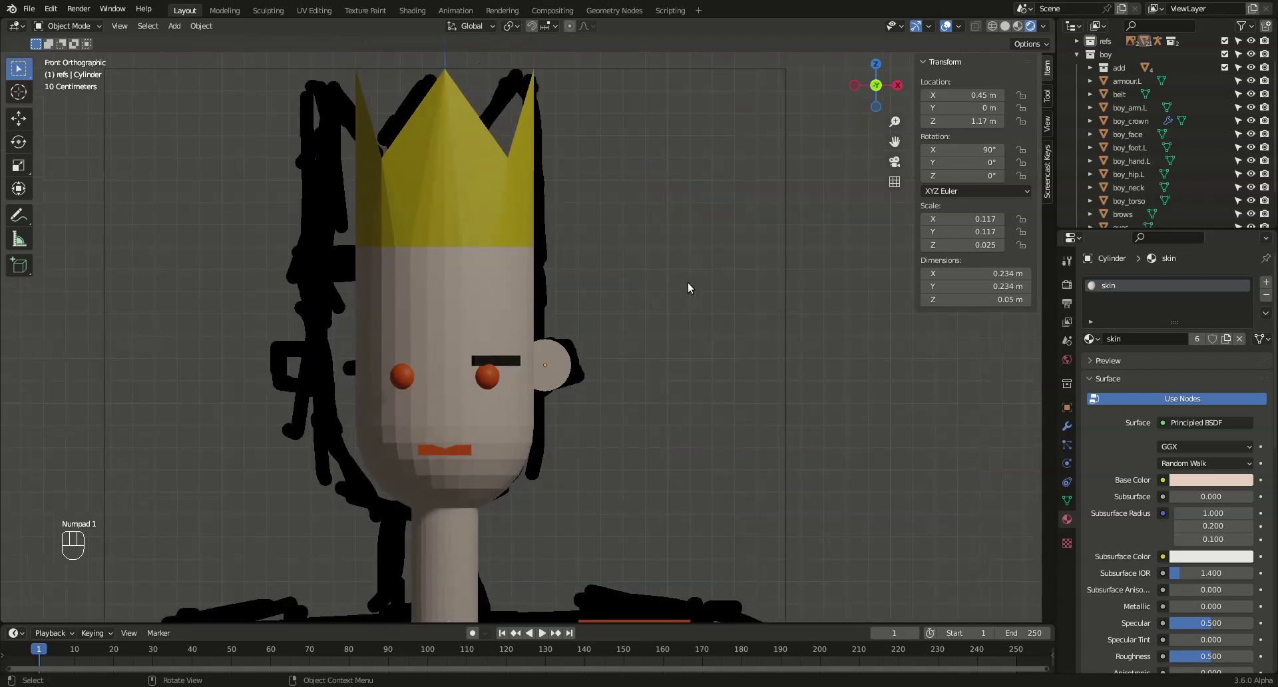
pyautogui.moveTo(620, 299); pyautogui.dragTo(673, 215)
pyautogui.press('ctrl+s')
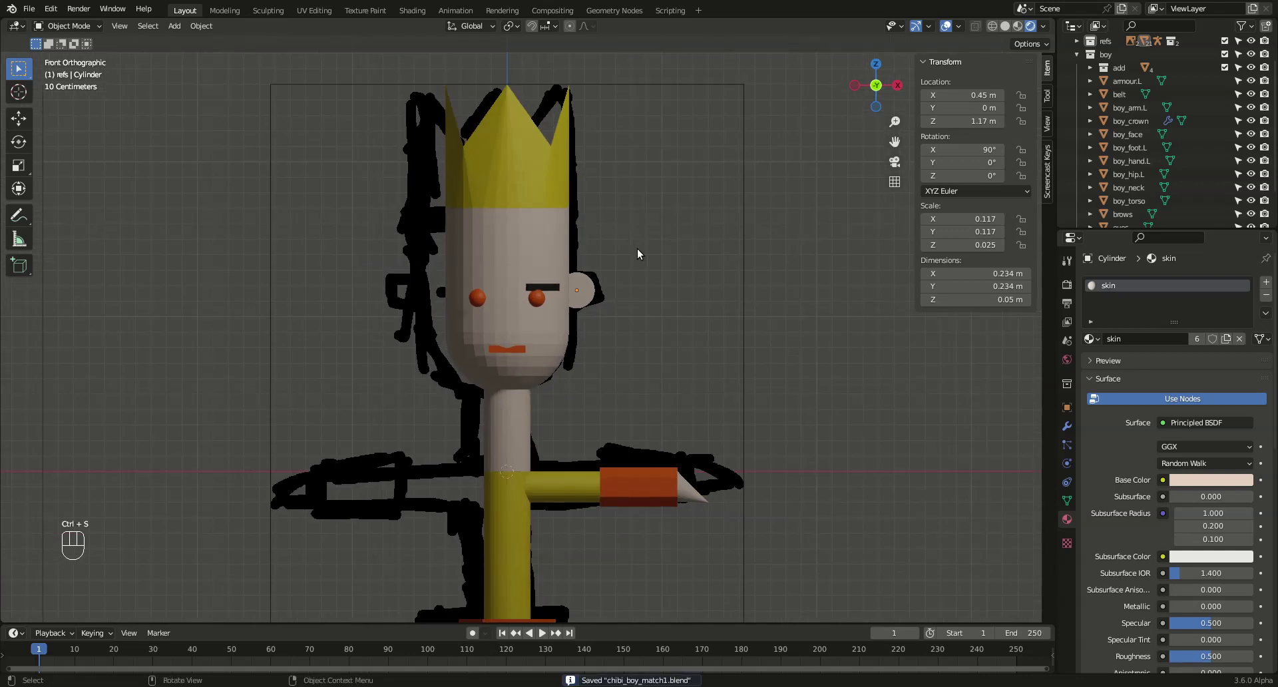
# Zoom out and centre the whole king figure in the viewport
pyautogui.moveTo(601, 319); pyautogui.dragTo(612, 266)
pyautogui.click(649, 289)
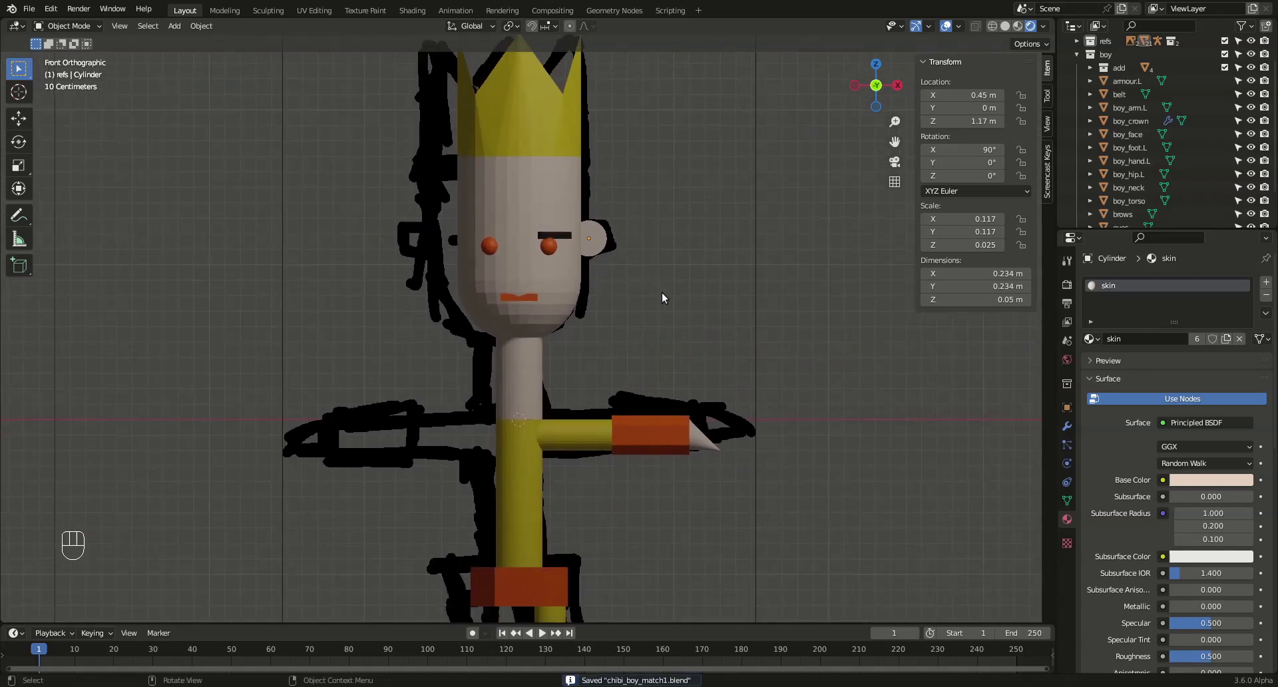
pyautogui.moveTo(646, 329); pyautogui.dragTo(682, 208)
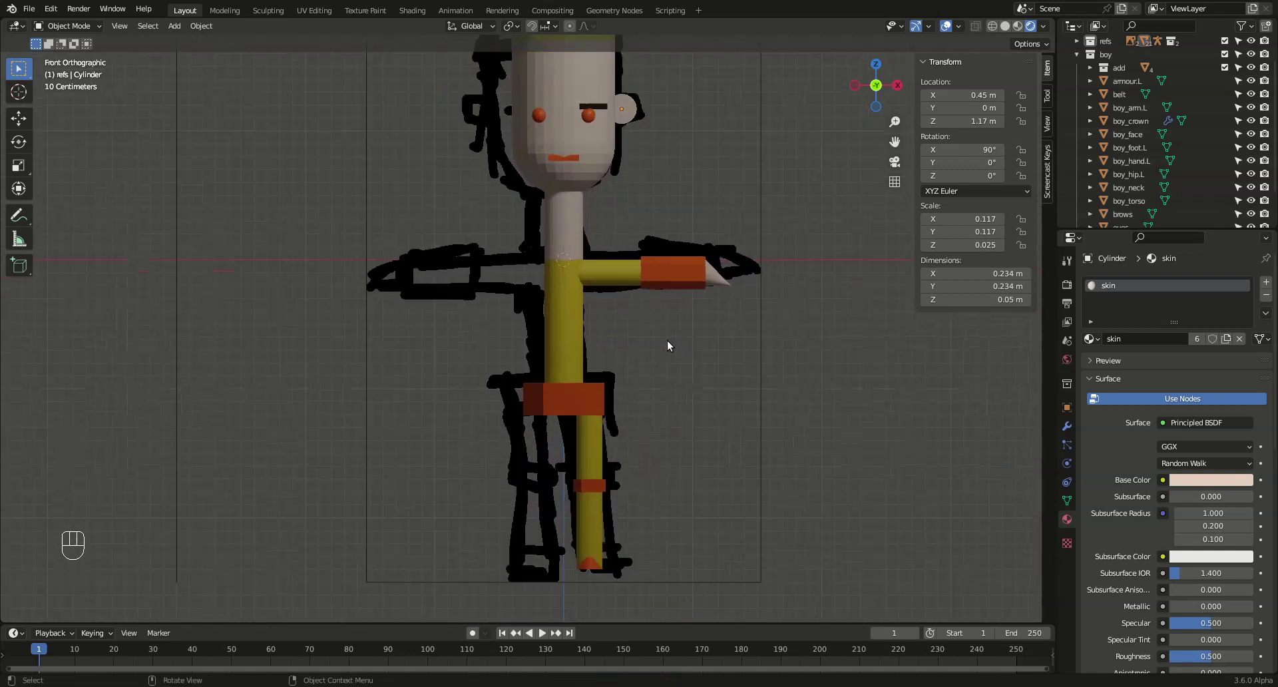
pyautogui.moveTo(696, 289); pyautogui.dragTo(675, 337)
pyautogui.moveTo(675, 337); pyautogui.dragTo(683, 345)
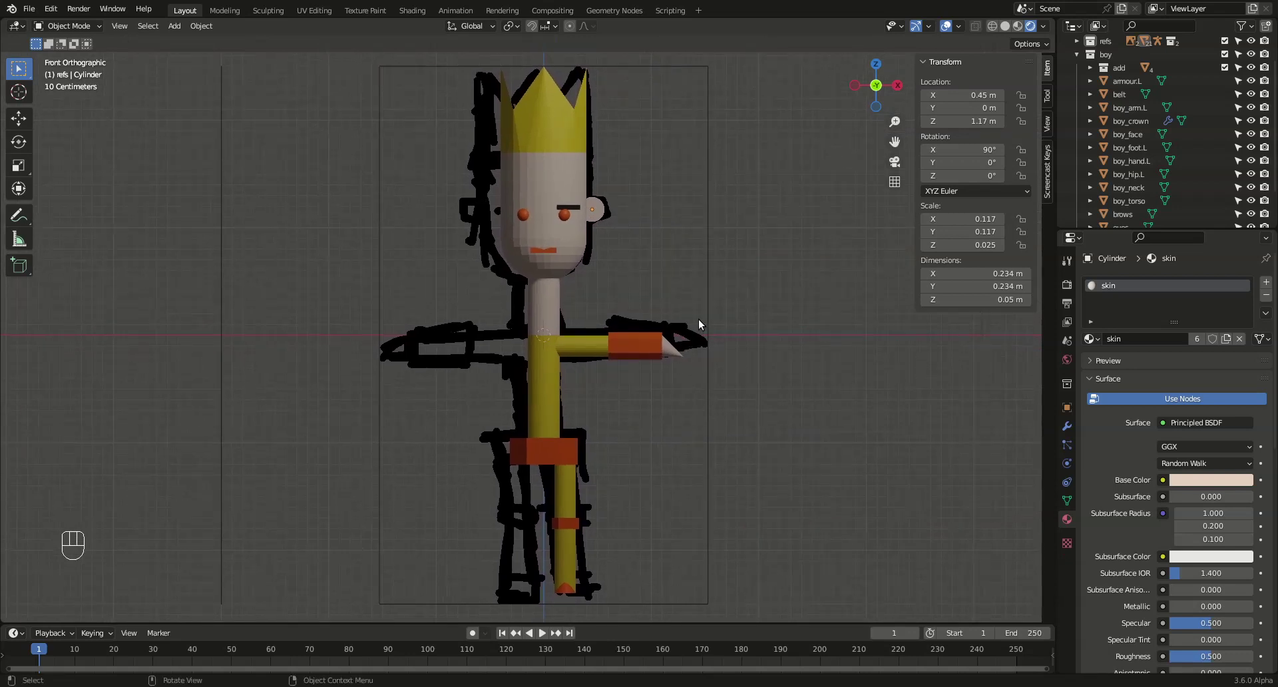
pyautogui.moveTo(32, 14); pyautogui.dragTo(68, 102)
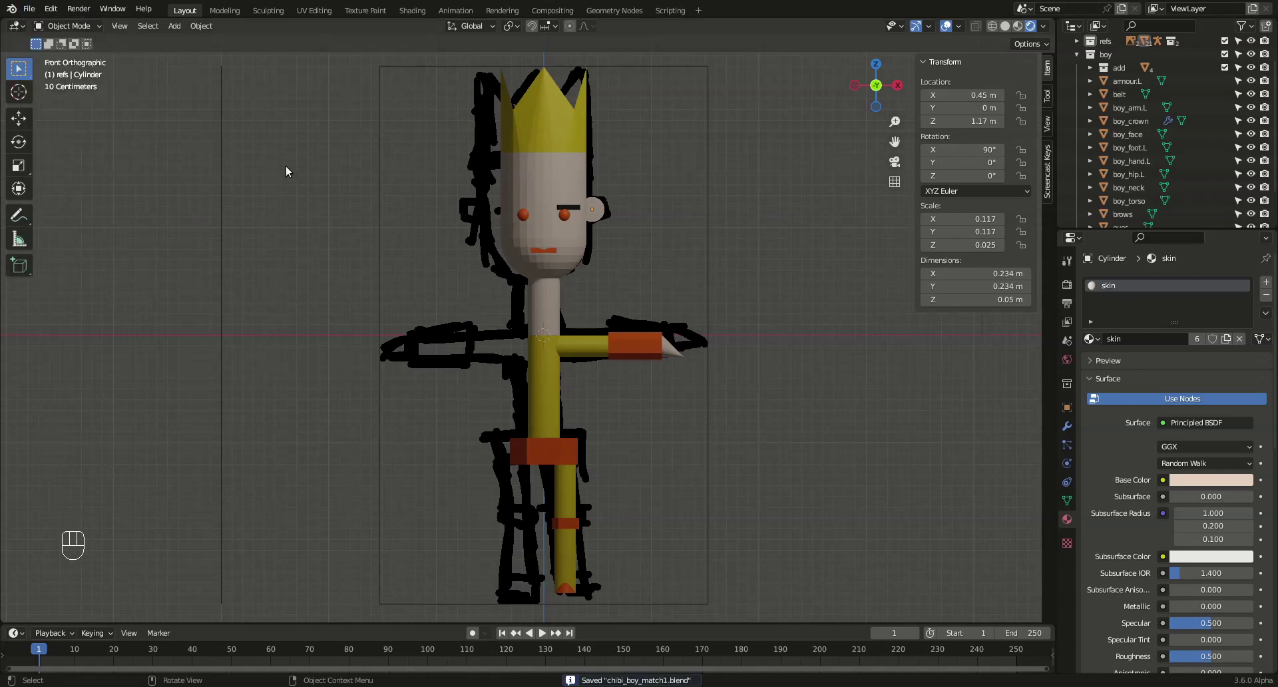